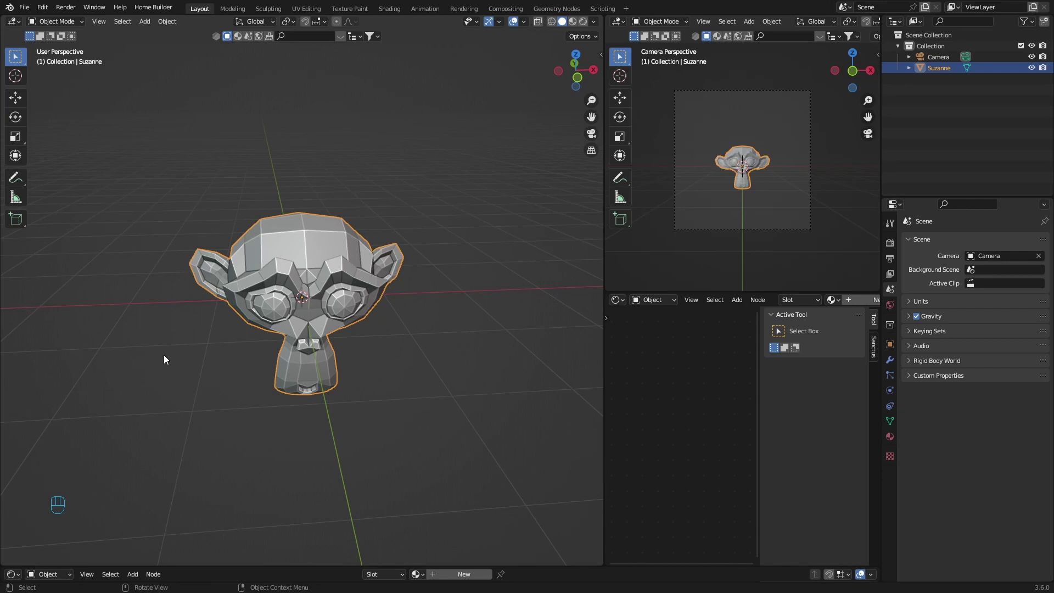
- Select the Suzanne monkey head and delete it, leaving only the camera in the scene
left_click_drag(150, 395, 448, 209)
left_click(448, 209)
key("Delete")
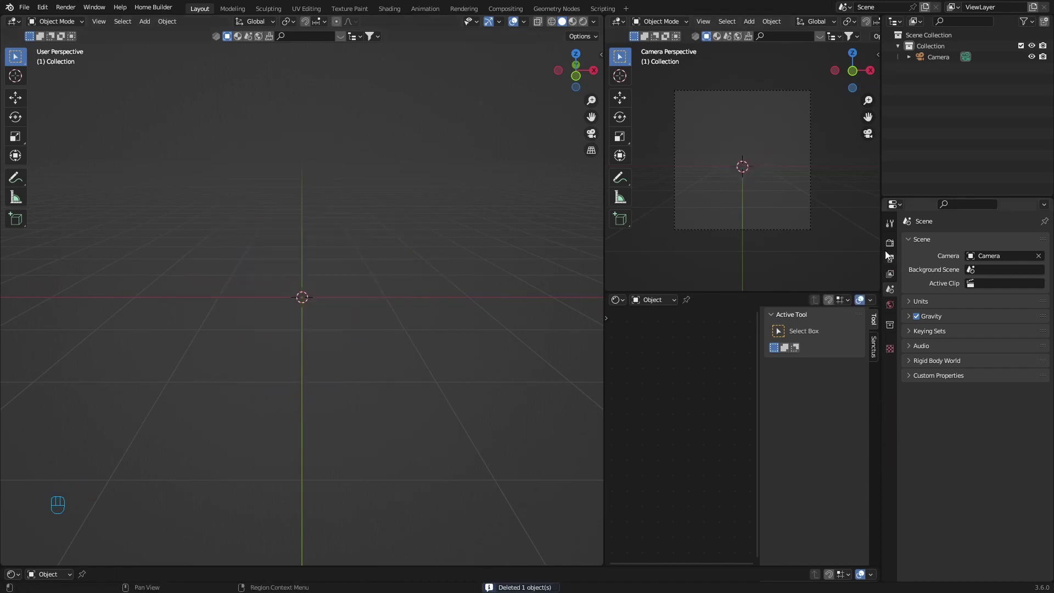
left_click(895, 243)
left_click_drag(990, 242, 980, 279)
left_click_drag(987, 245, 982, 255)
left_click_drag(982, 243, 981, 278)
left_click_drag(292, 319, 259, 371)
key("shift+a")
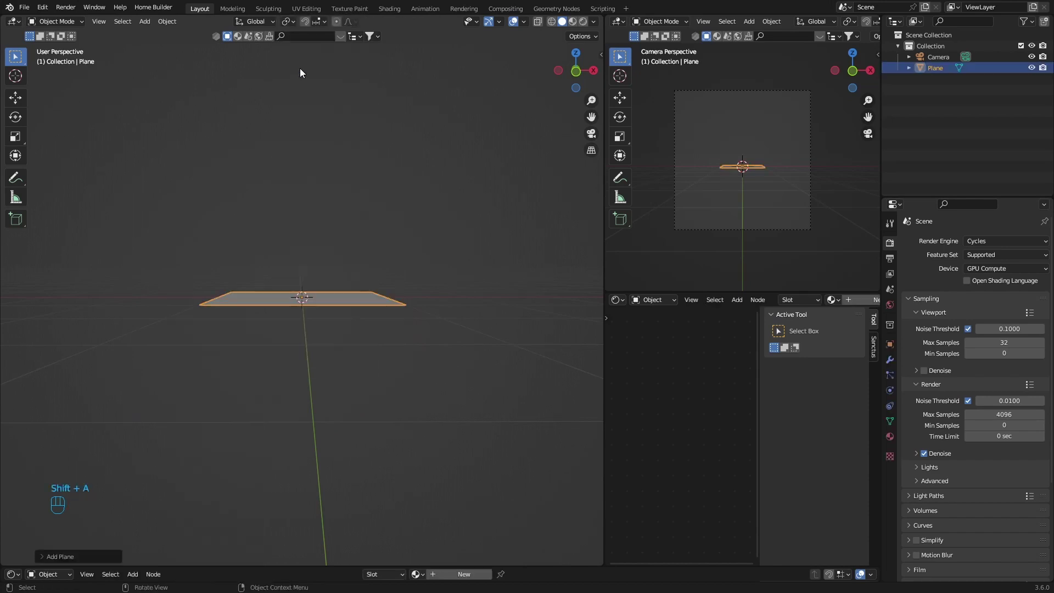
- Scale the plane up into a wide ground surface and check its edges from several angles
key("s")
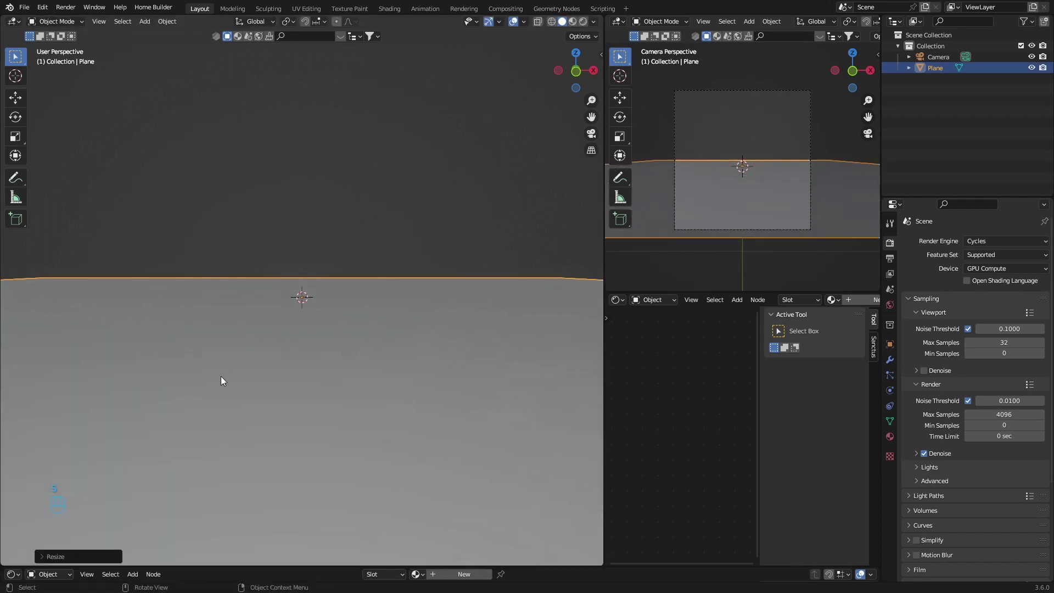
scroll("down", 3)
middle_click(132, 328)
middle_click(188, 347)
left_click_drag(176, 348, 95, 354)
middle_click(50, 355)
- Pick the sunflowers environment asset and apply it as the world background
left_click_drag(113, 338, 85, 344)
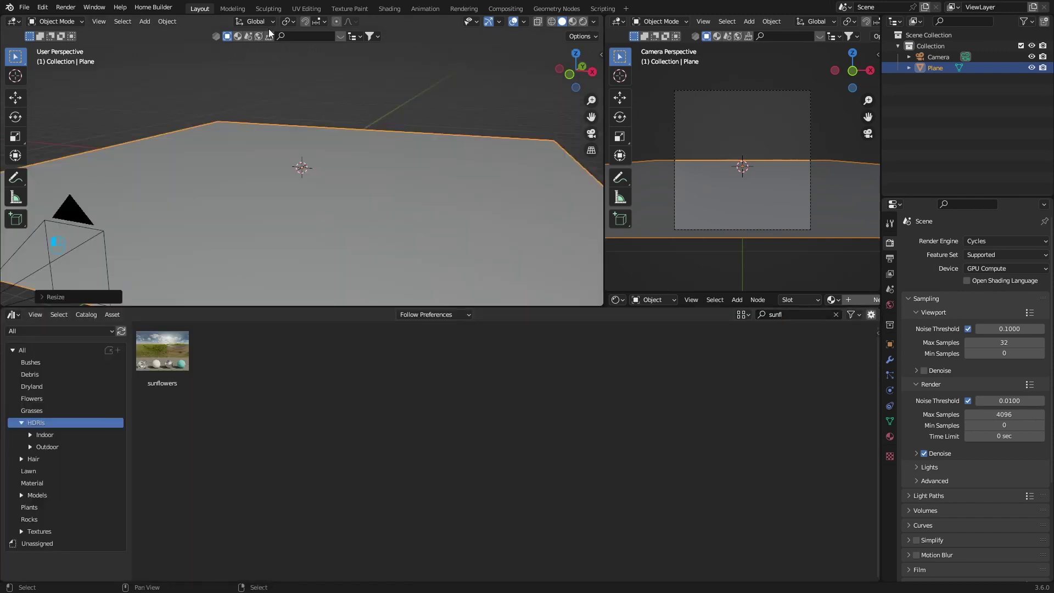
left_click_drag(369, 340, 382, 335)
left_click_drag(382, 336, 353, 337)
left_click(353, 337)
middle_click(333, 349)
left_click_drag(333, 349, 359, 343)
middle_click(360, 343)
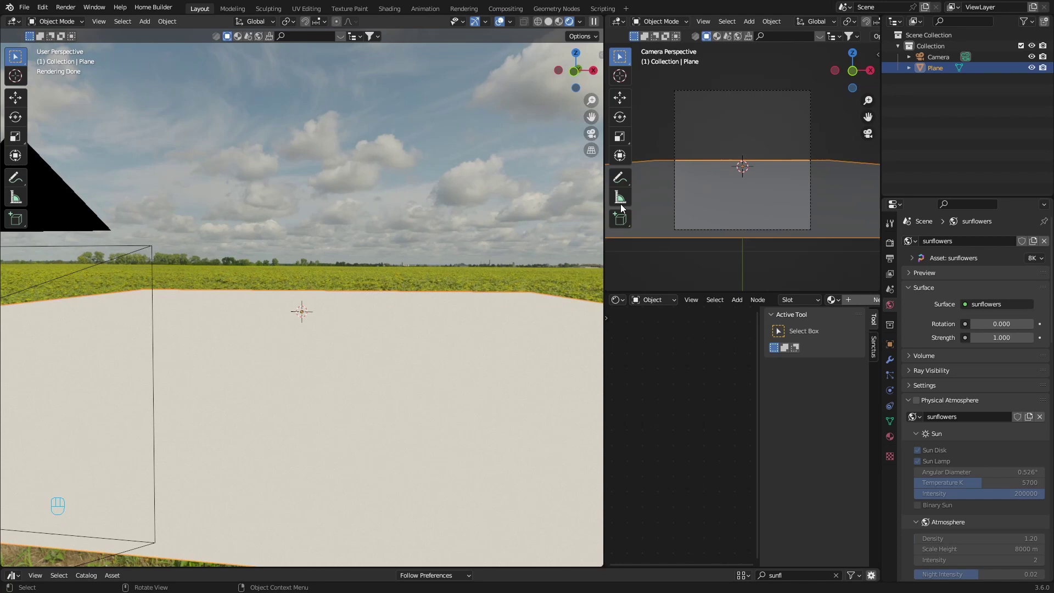
- Adjust the side panel and turn the rendered view toward the sunflower field horizon
left_click_drag(1032, 256, 1001, 277)
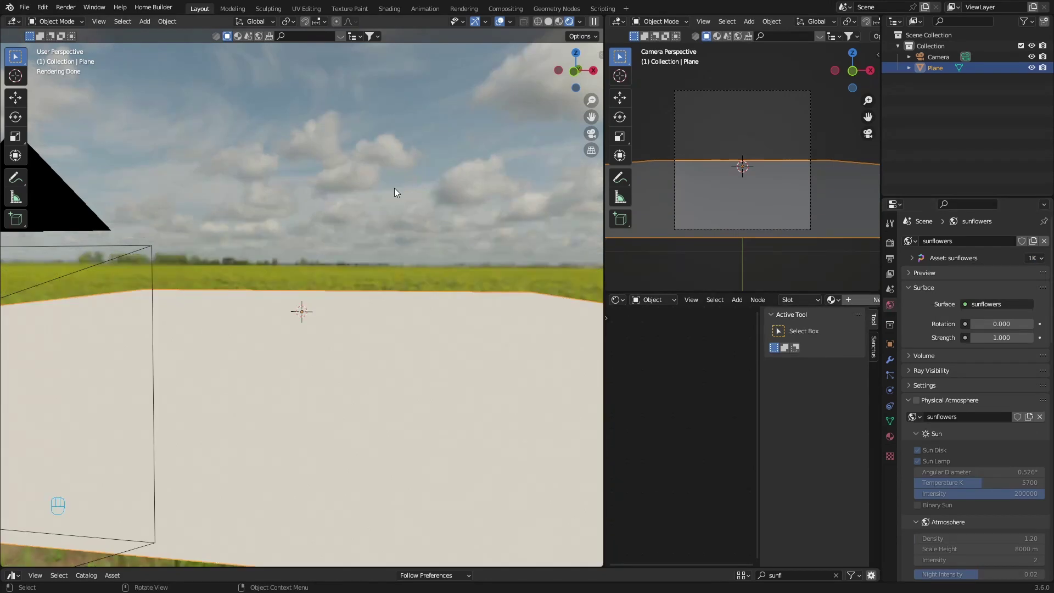
left_click_drag(1036, 261, 997, 305)
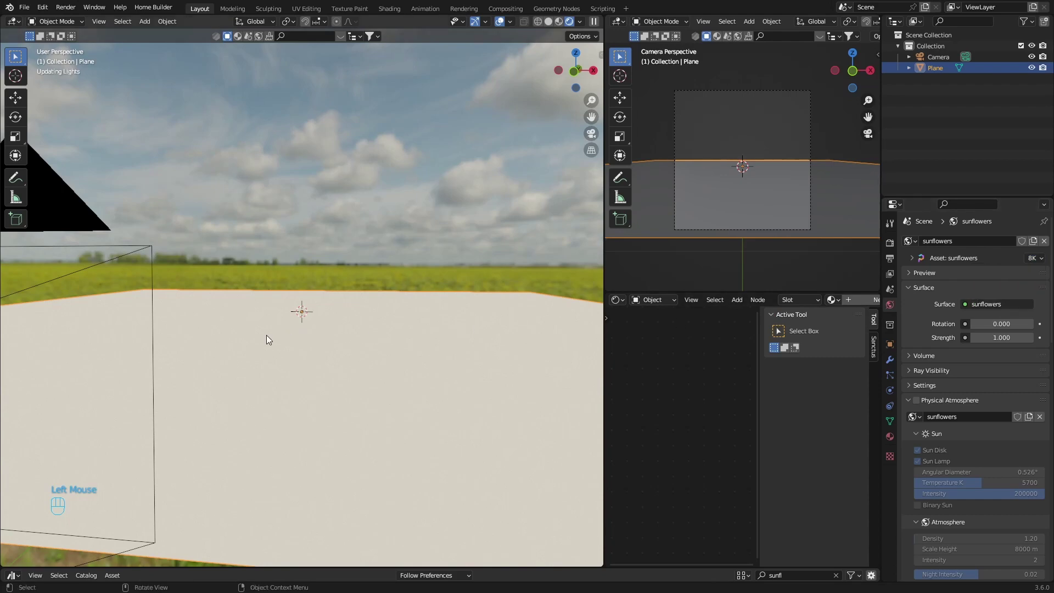
left_click_drag(166, 339, 505, 337)
middle_click(499, 337)
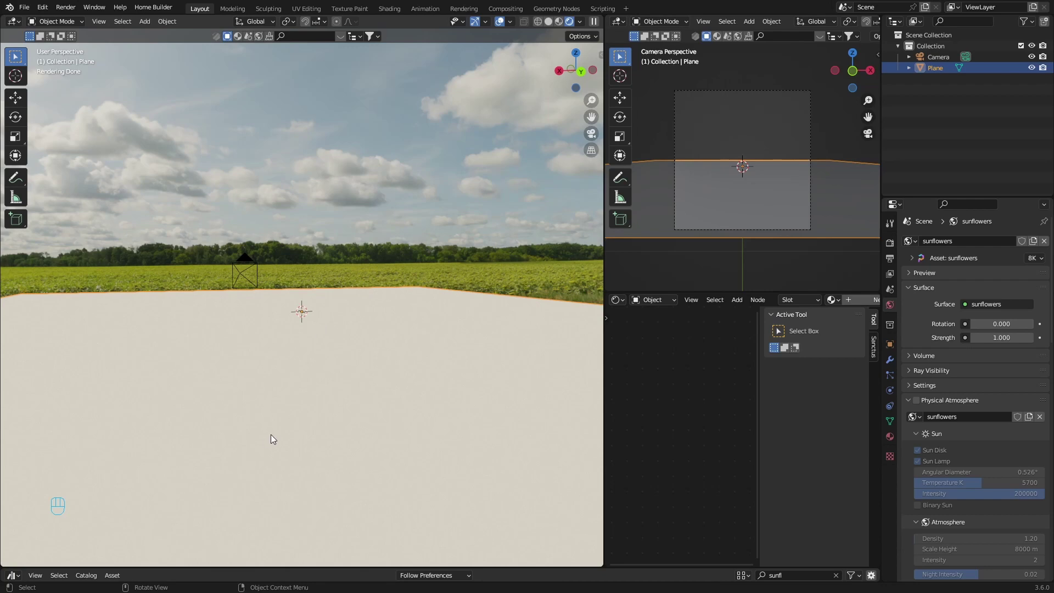
- Orbit along the ground and bring up the Realtime Materials library in the sidebar
left_click_drag(276, 432, 732, 218)
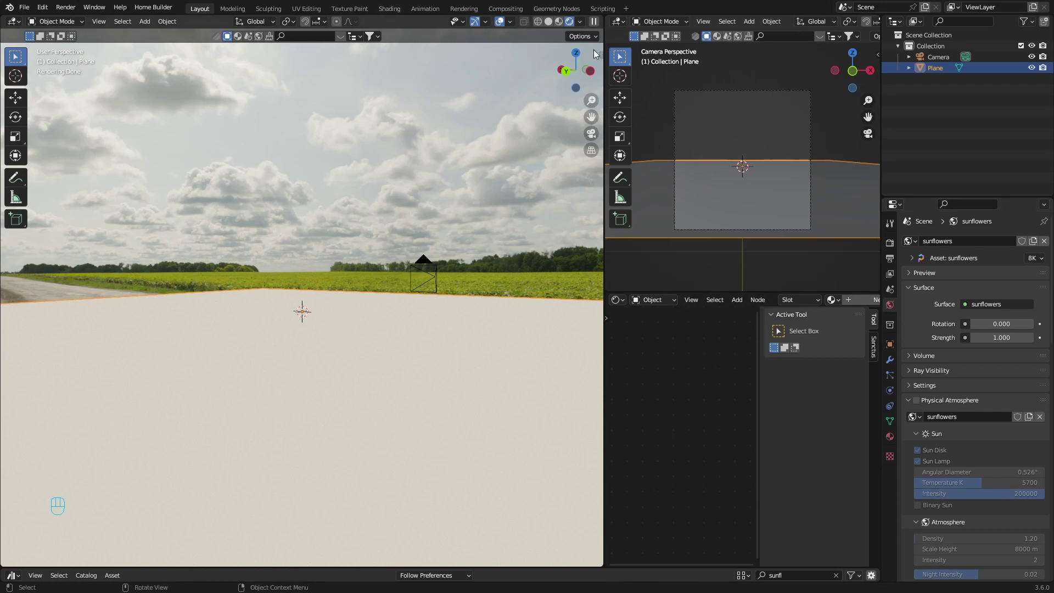
left_click_drag(302, 304, 580, 67)
- Choose the Exterior material category and apply the asphalt material to the ground plane
left_click(600, 199)
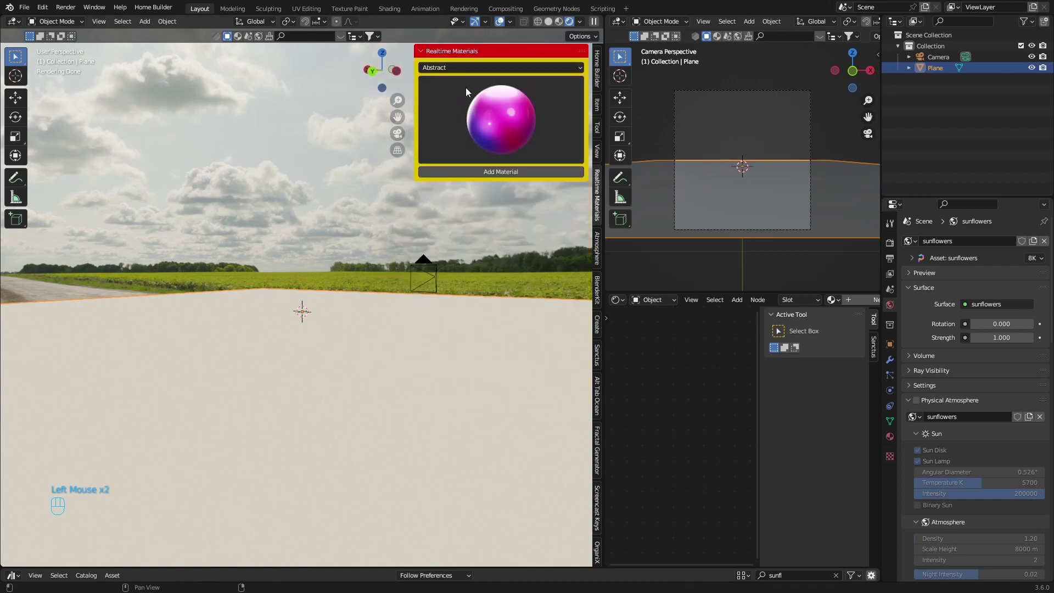
left_click_drag(448, 69, 447, 146)
left_click_drag(484, 121, 449, 190)
left_click_drag(456, 174, 349, 325)
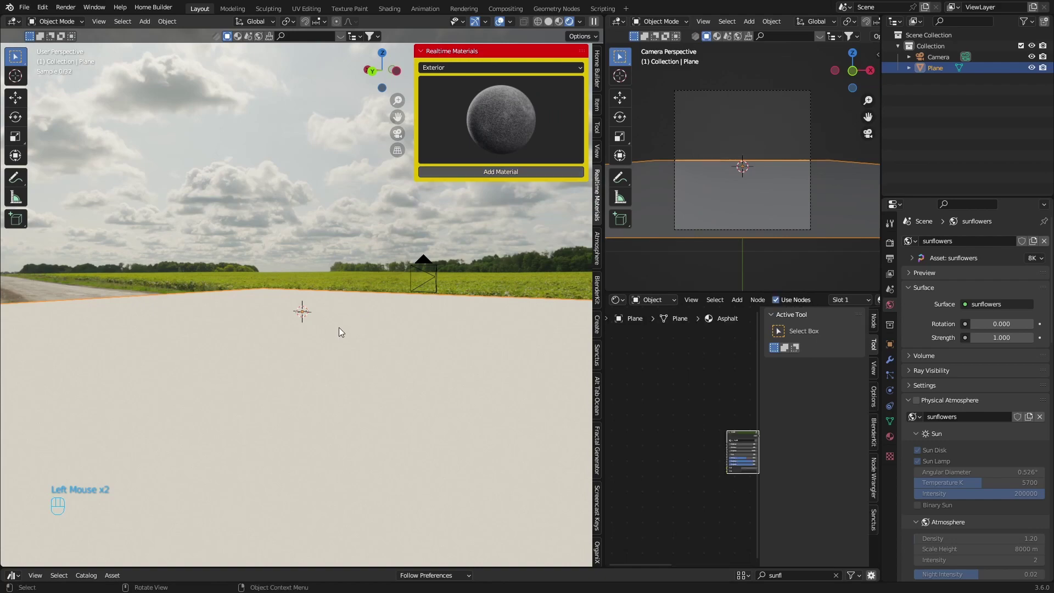
- Browse the exterior materials and swap the ground to the cracked cement material instead
left_click_drag(244, 411, 298, 416)
scroll("up", 3)
scroll("up", 3)
scroll("down", 3)
left_click_drag(475, 107, 566, 196)
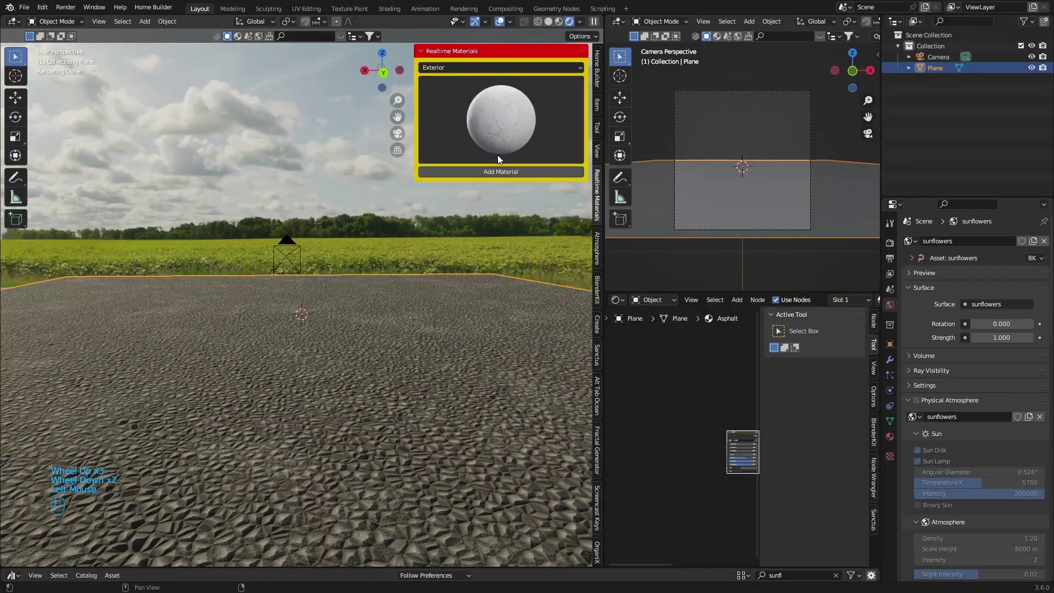
left_click(489, 172)
middle_click(359, 373)
left_click(333, 368)
middle_click(313, 366)
double_click(306, 366)
middle_click(306, 366)
left_click_drag(292, 367, 88, 369)
left_click(87, 369)
middle_click(64, 367)
left_click(46, 367)
left_click_drag(32, 367, 141, 374)
left_click(141, 374)
middle_click(150, 370)
left_click(152, 367)
middle_click(155, 368)
scroll("down", 3)
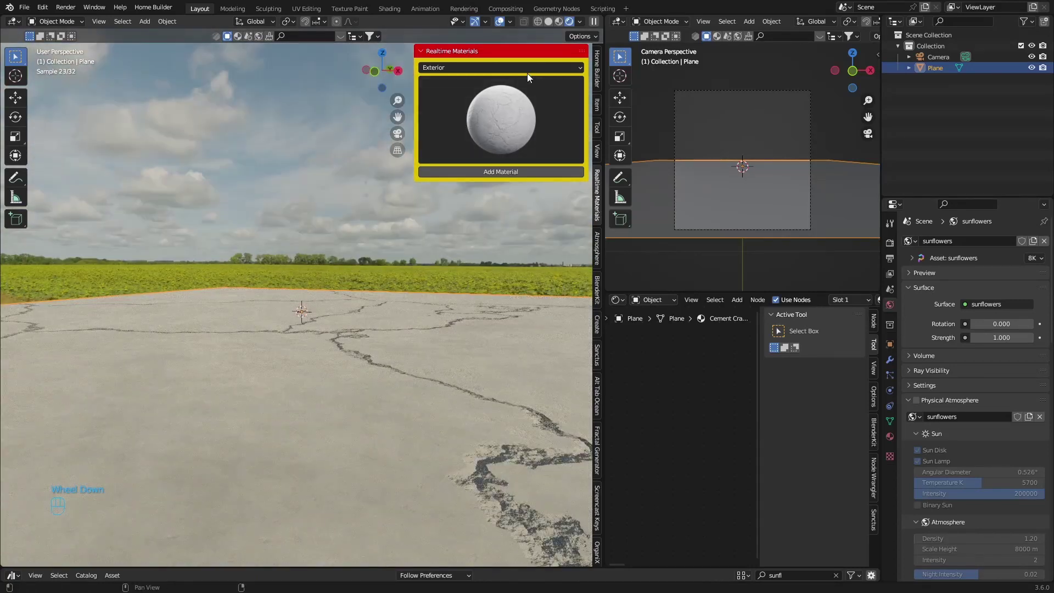
left_click(410, 408)
- Delete the cracked-cement plane and add a new enlarged ground plane for soil and grass
key("Delete")
key("shift+a")
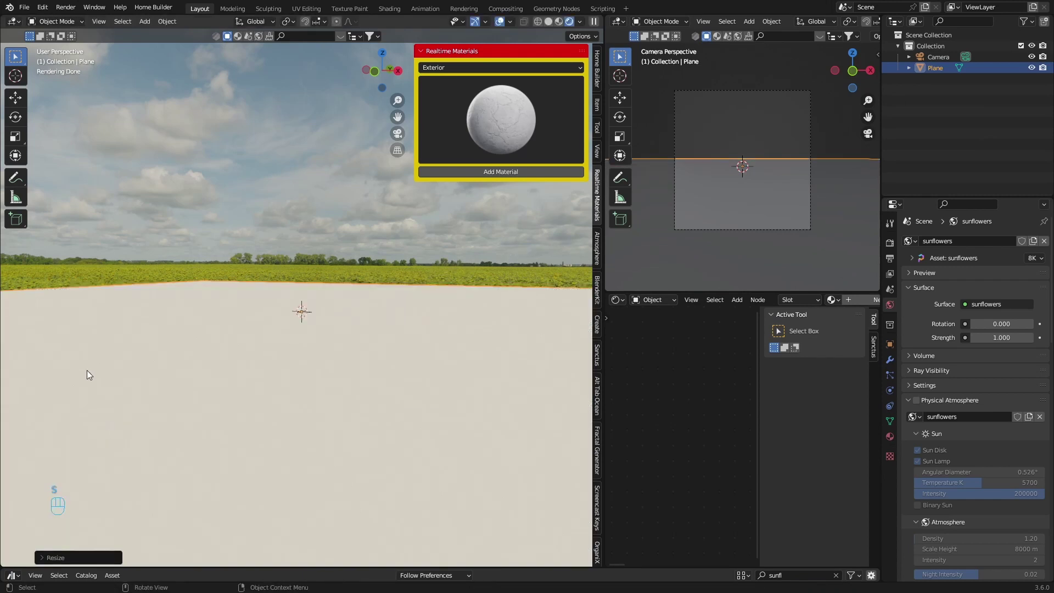
left_click_drag(222, 354, 54, 350)
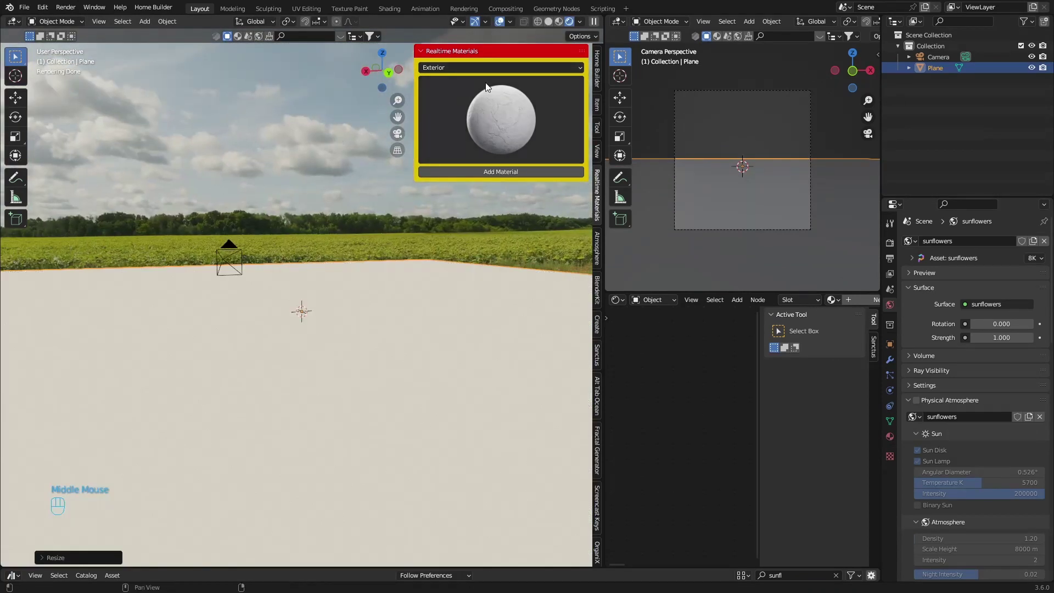
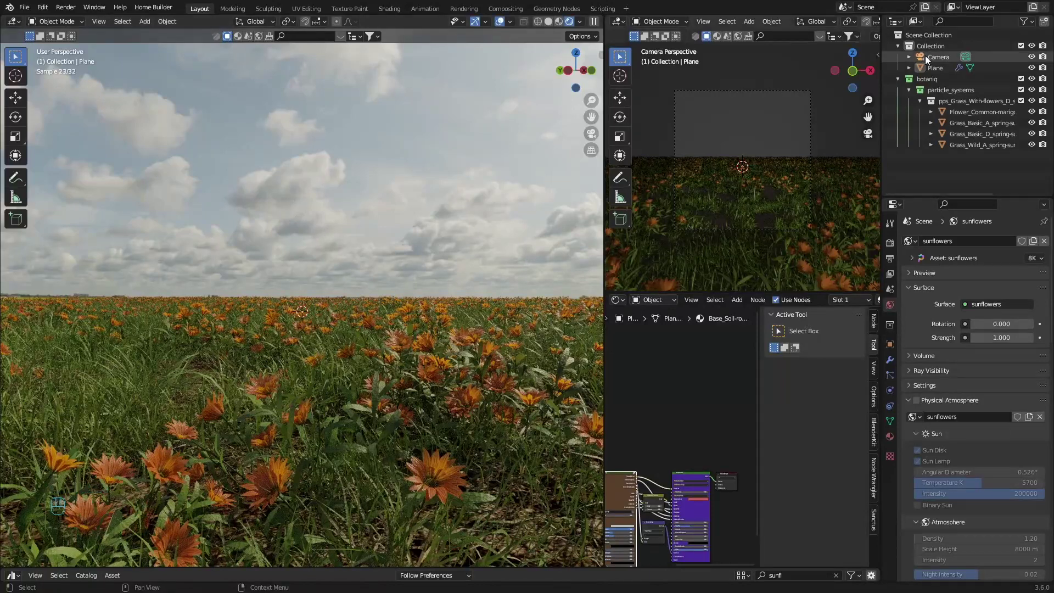
- Look through the scene camera at the flower field and frame the camera border
left_click(930, 60)
key("ctrl+alt+KP_0")
scroll("up", 3)
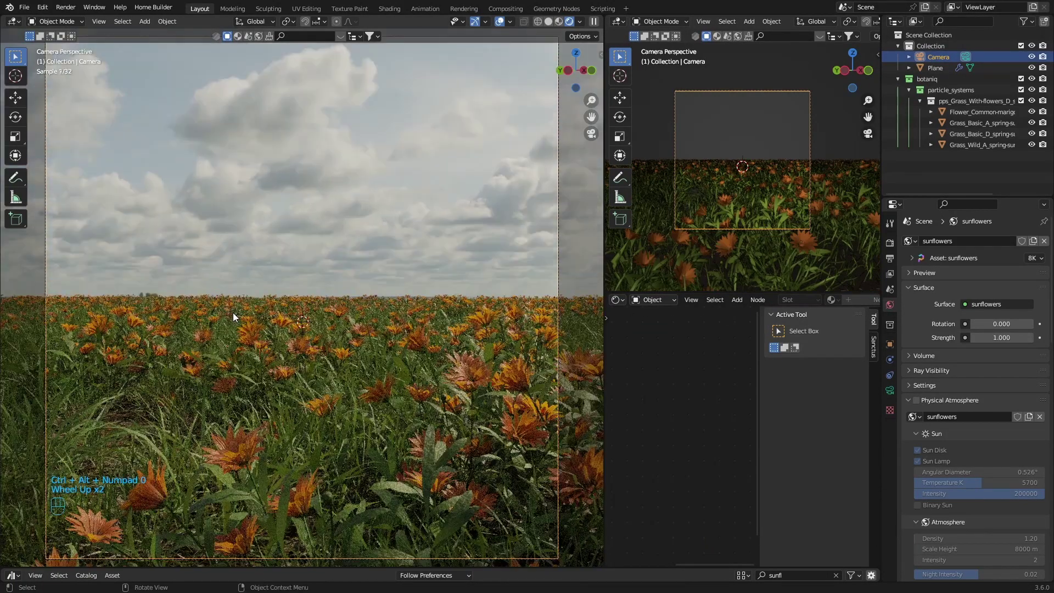
scroll("down", 3)
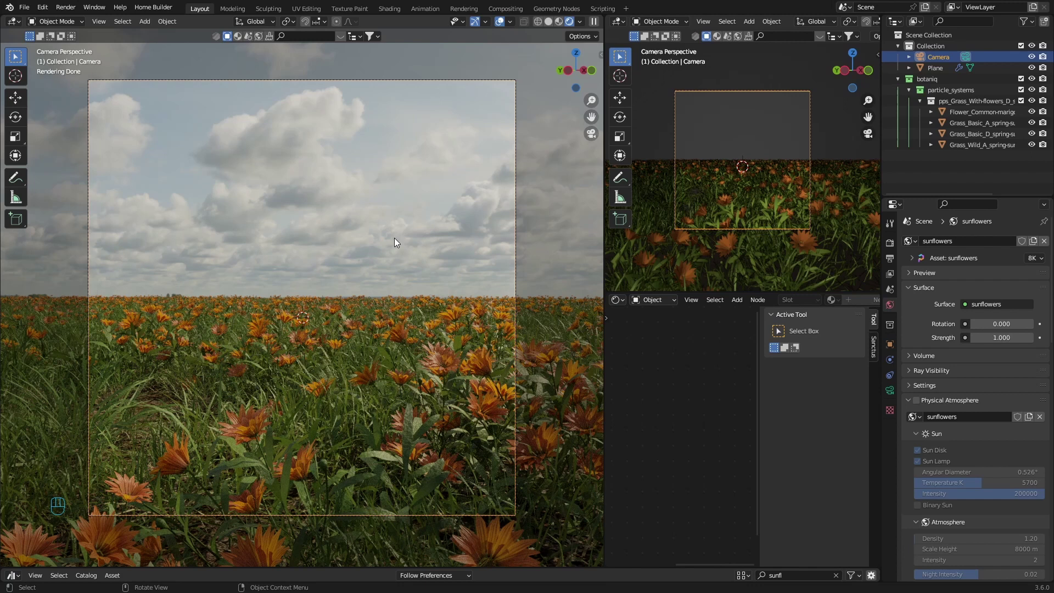
scroll("down", 3)
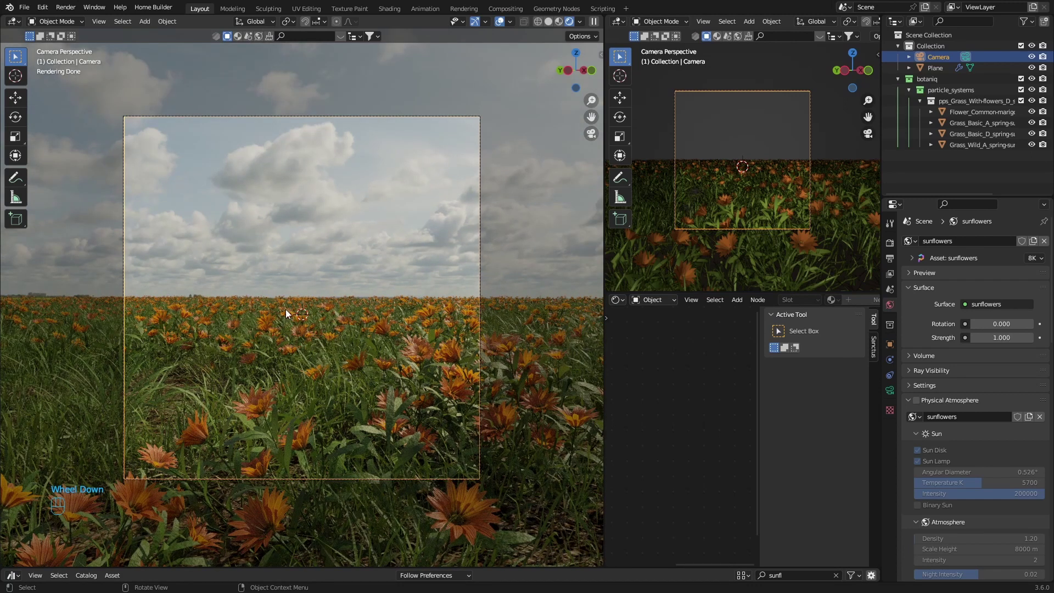
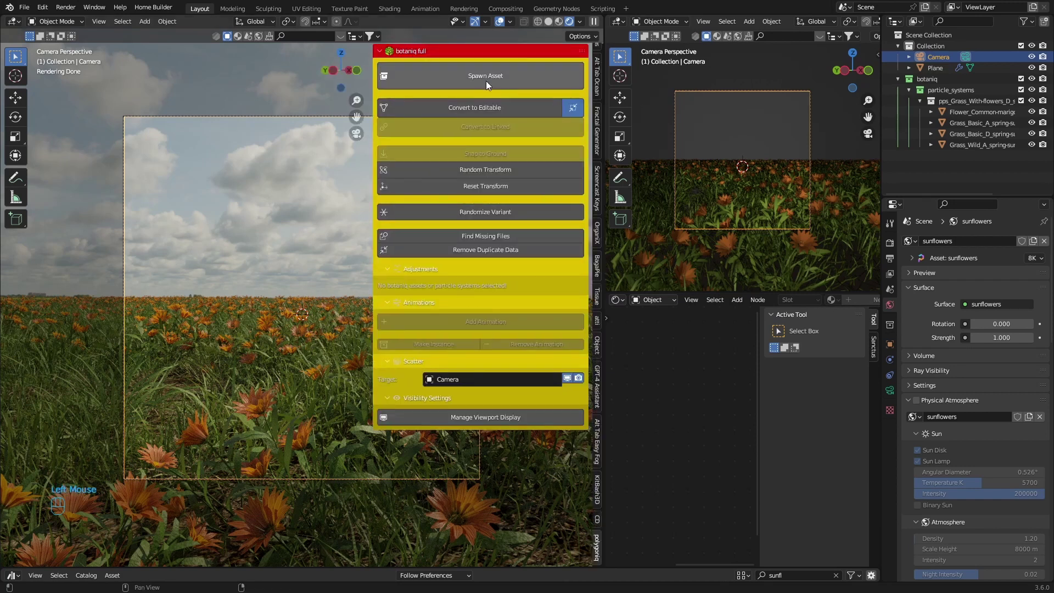
- Spawn a botaniq Podocarpus tree and shrink it to a small distant size on the horizon
left_click_drag(491, 80, 478, 255)
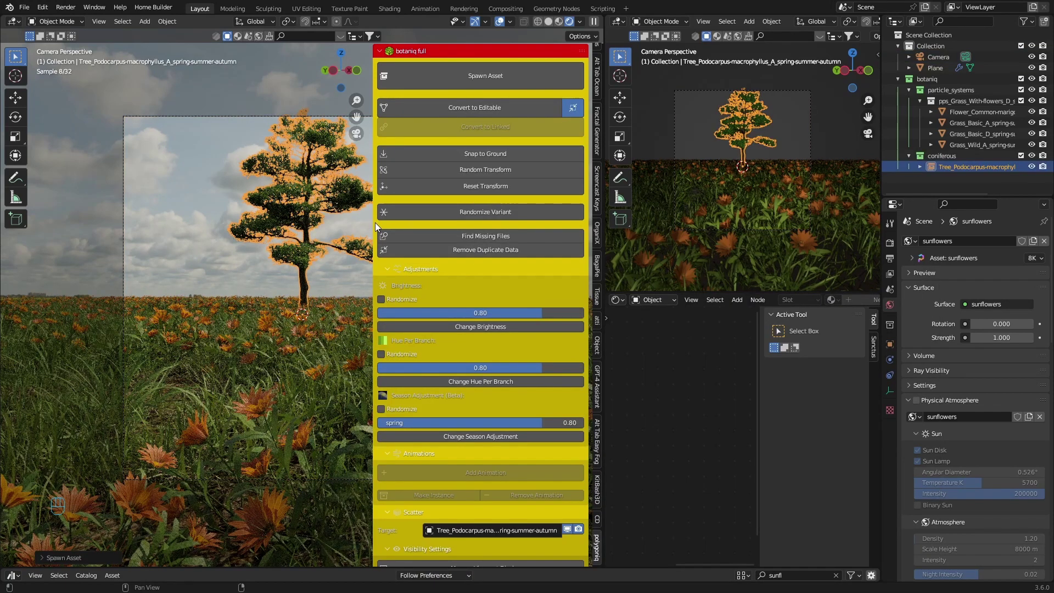
double_click(518, 146)
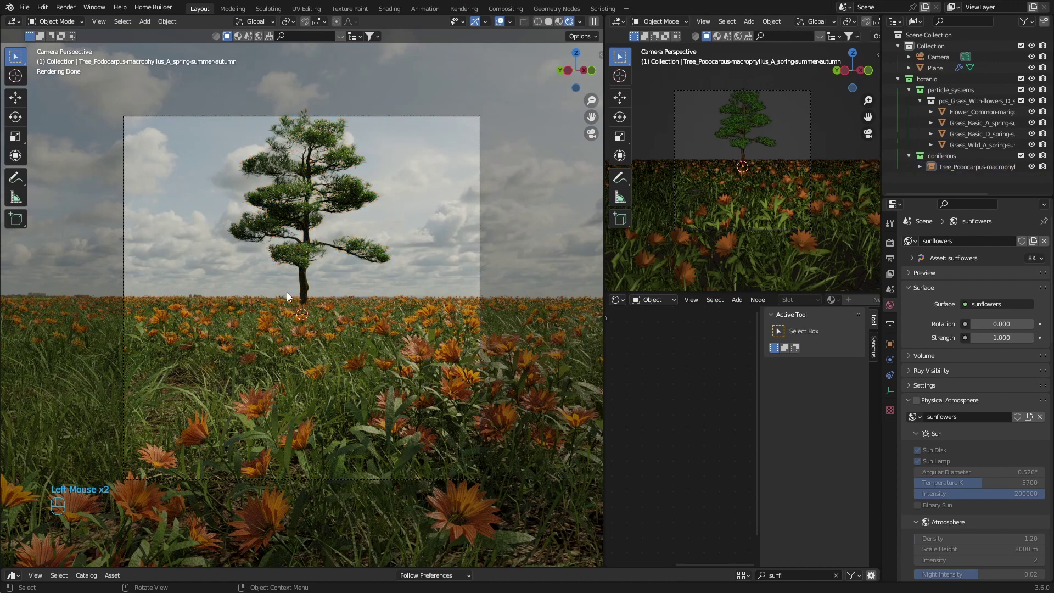
left_click(305, 230)
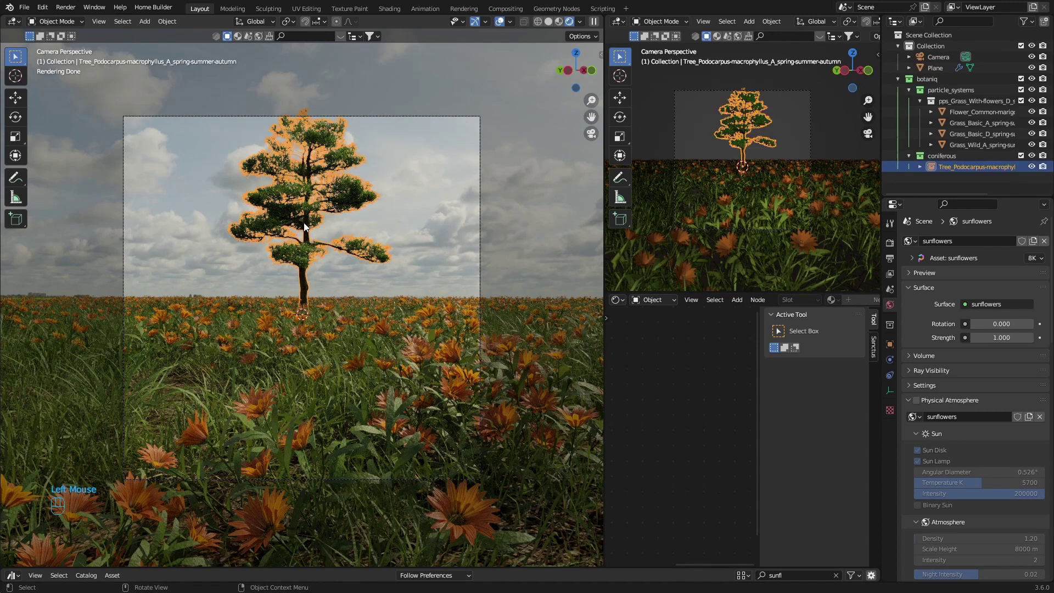
key("5")
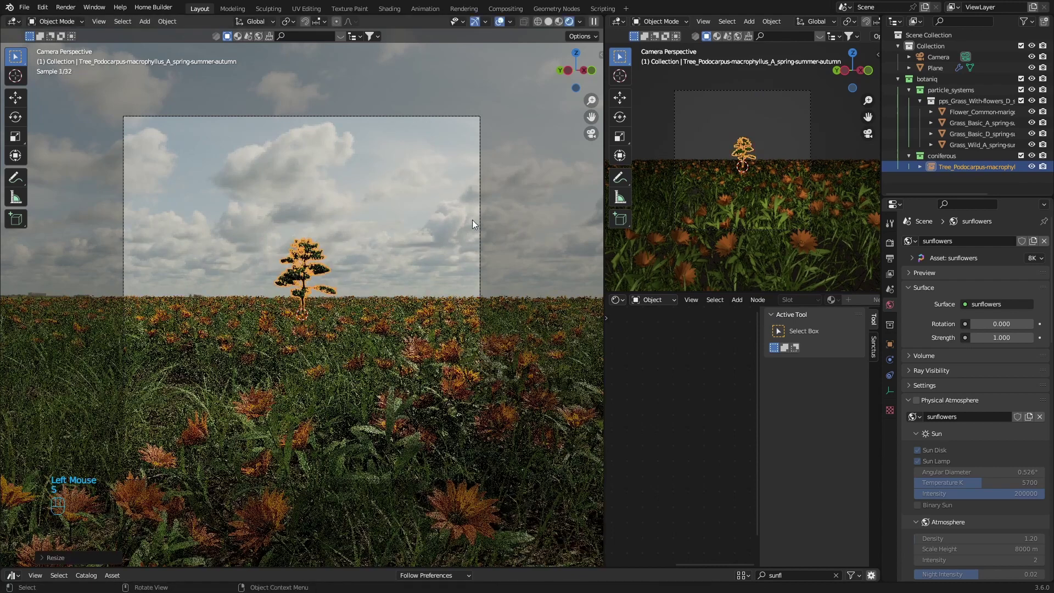
left_click_drag(511, 224, 436, 263)
scroll("up", 3)
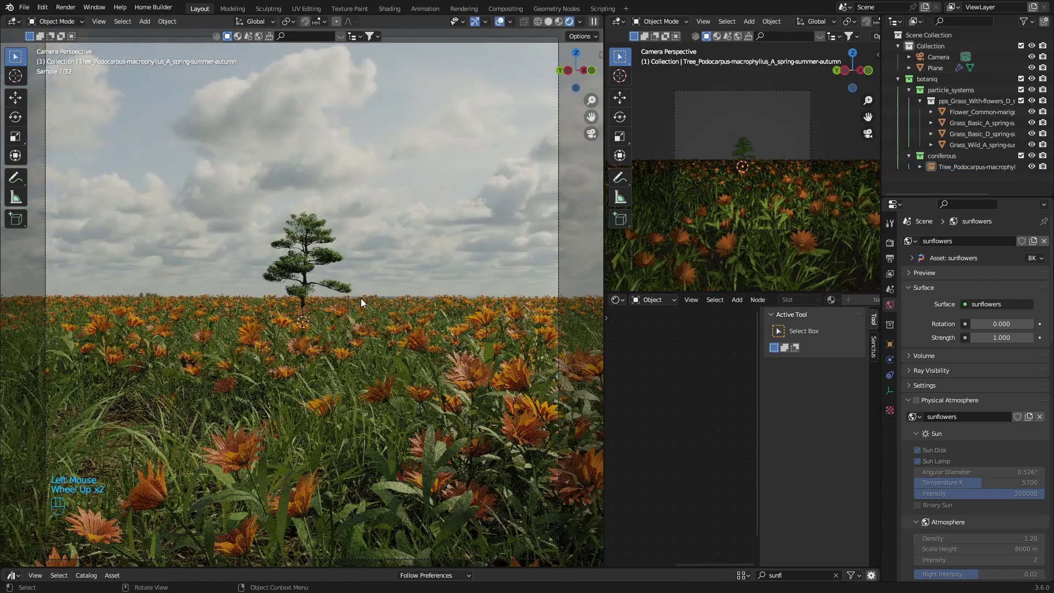
scroll("down", 3)
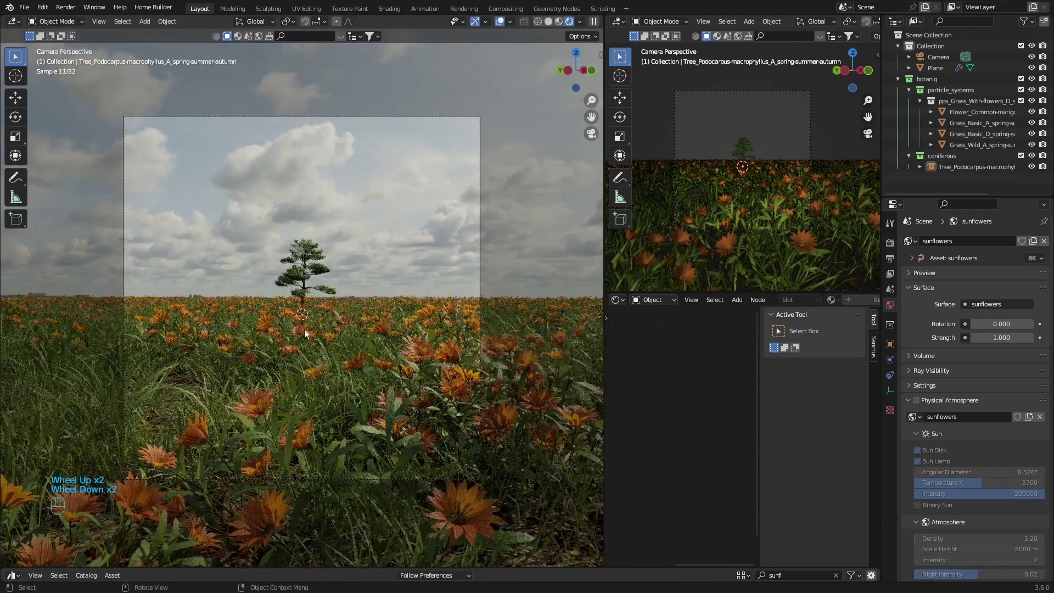
- Enlarge the tree so it stands tall in the centre of the camera frame
left_click(307, 277)
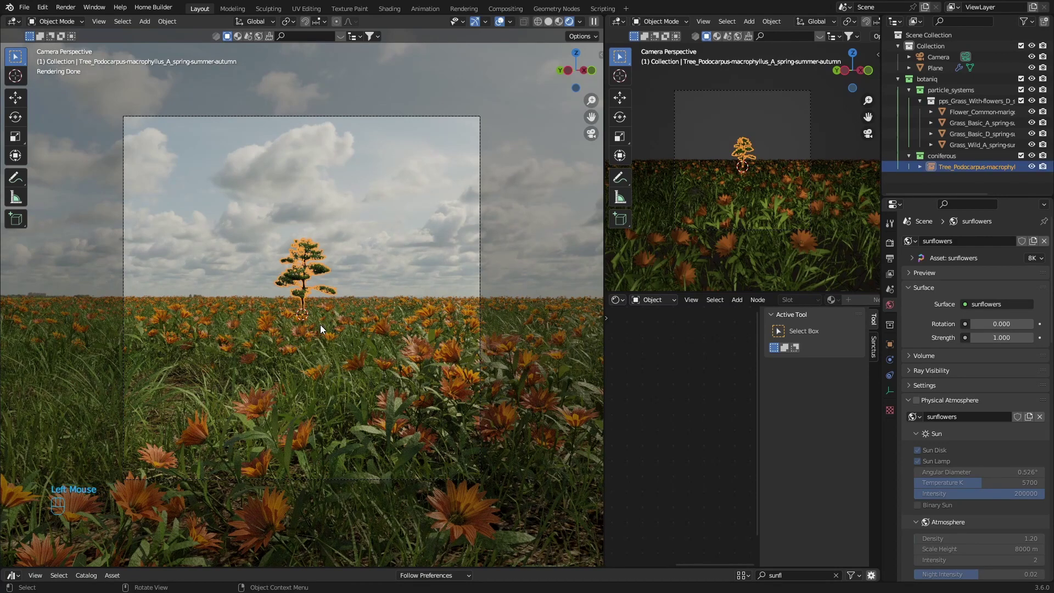
key("s")
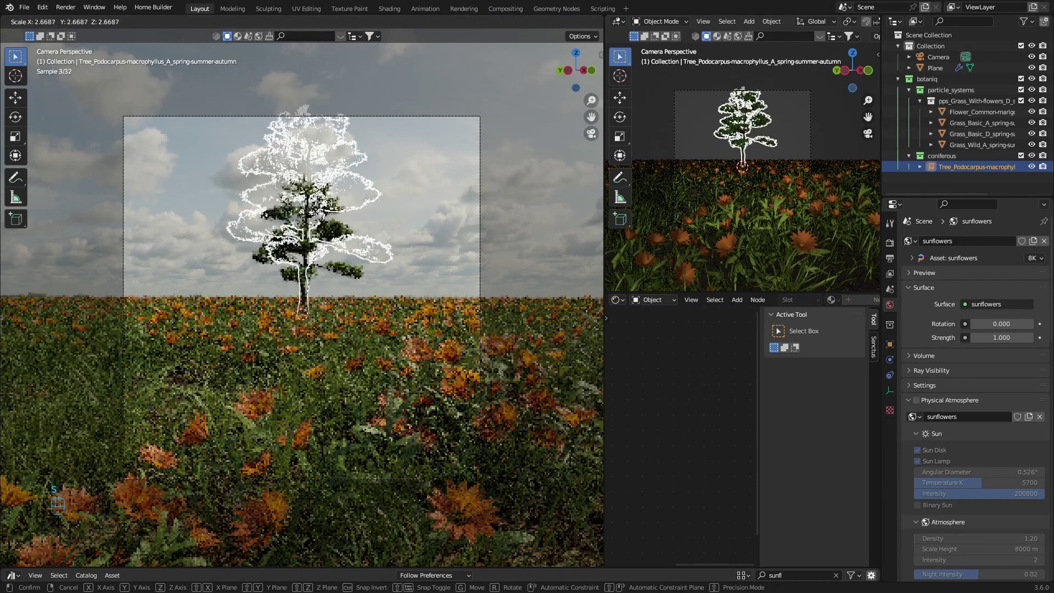
left_click(521, 203)
left_click(312, 280)
key("s")
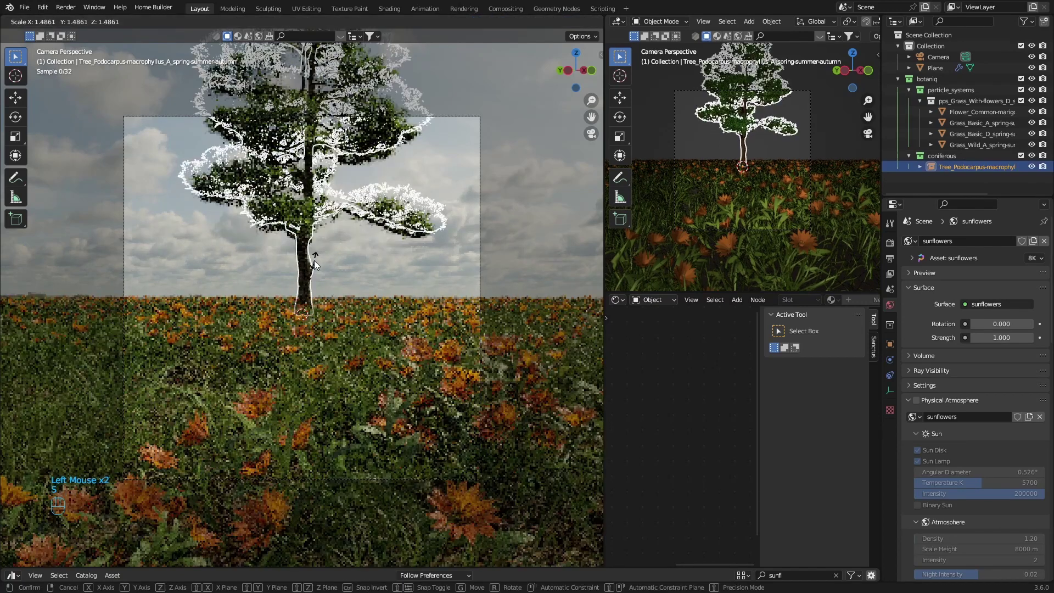
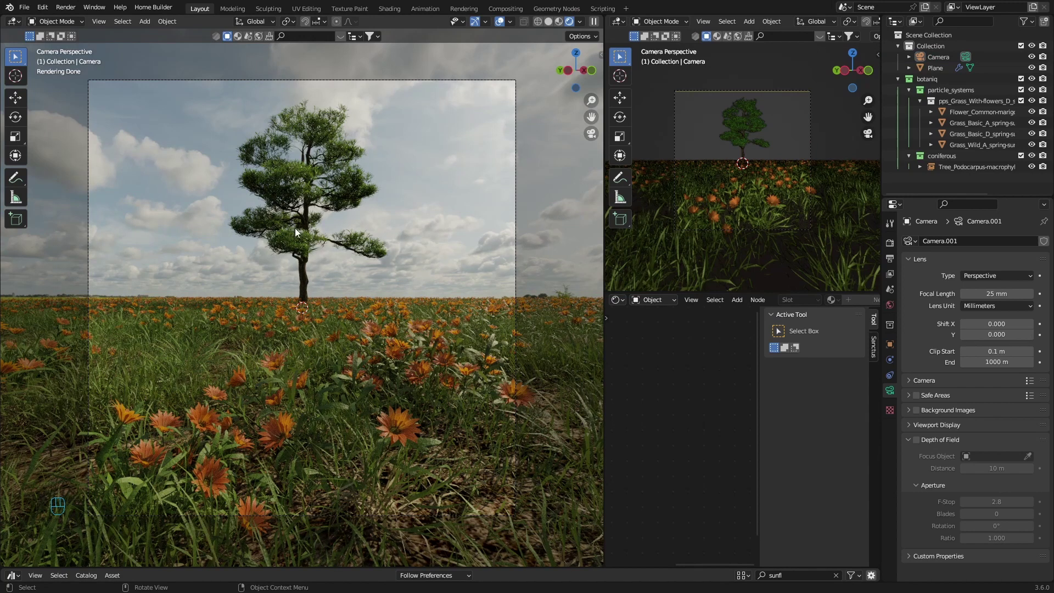
- Resize the tree, then duplicate it and scale the copy
left_click(308, 216)
left_click(308, 216)
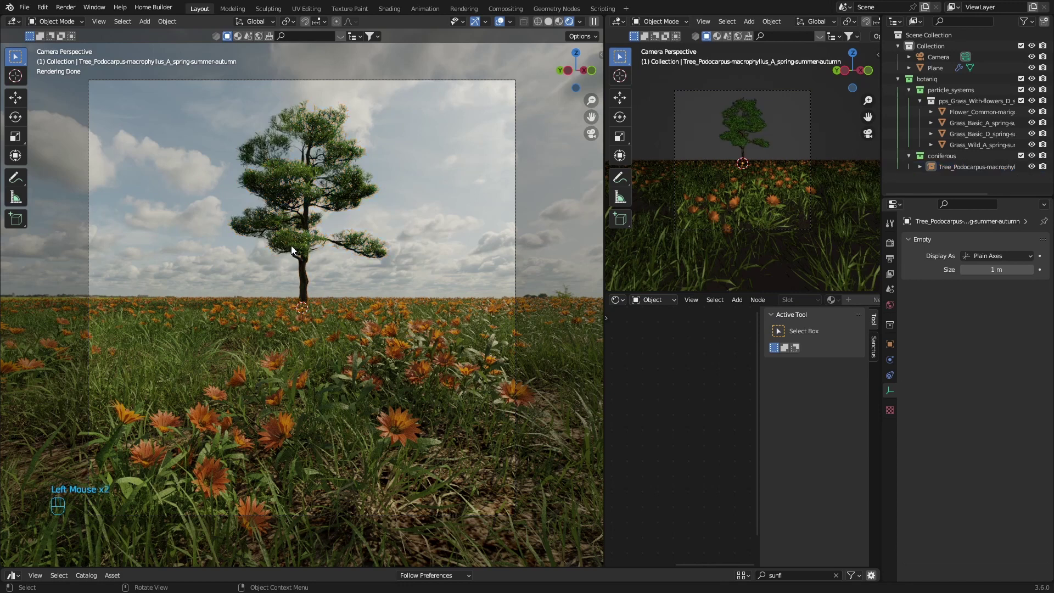
left_click(300, 268)
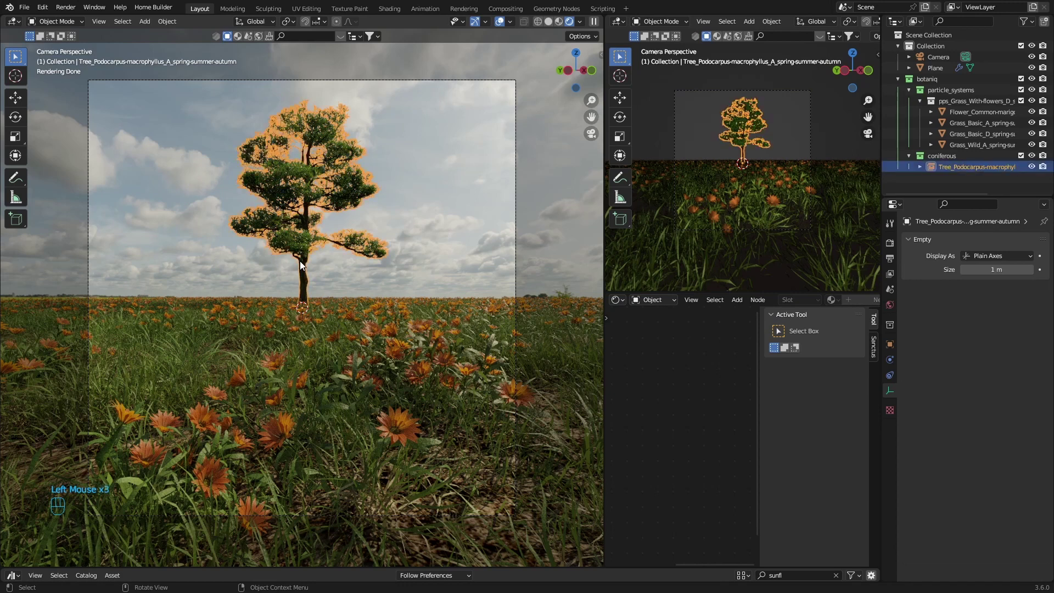
key("s")
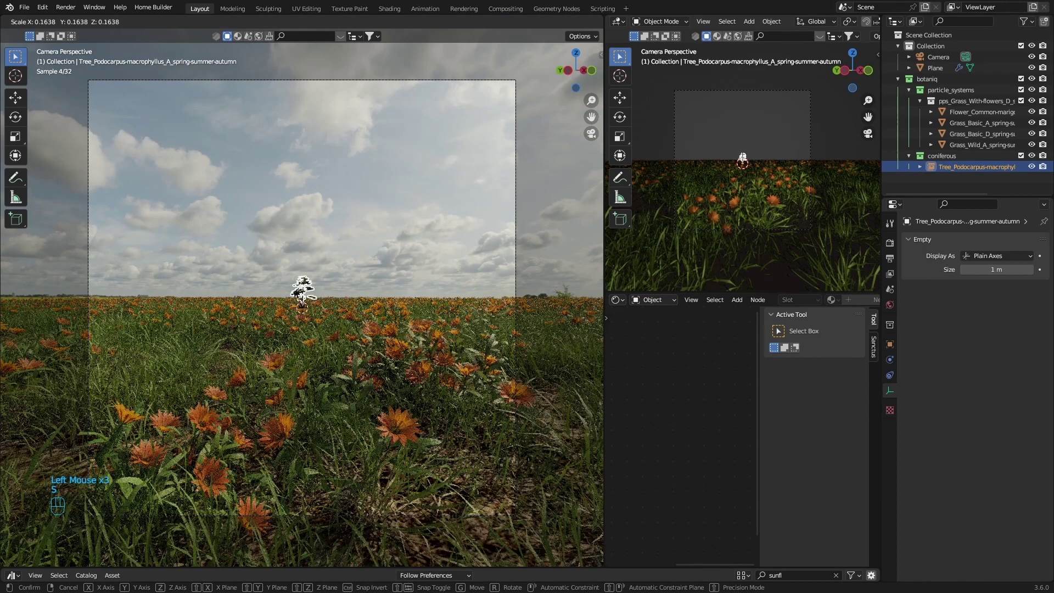
key("shift+d")
key("s")
left_click(536, 207)
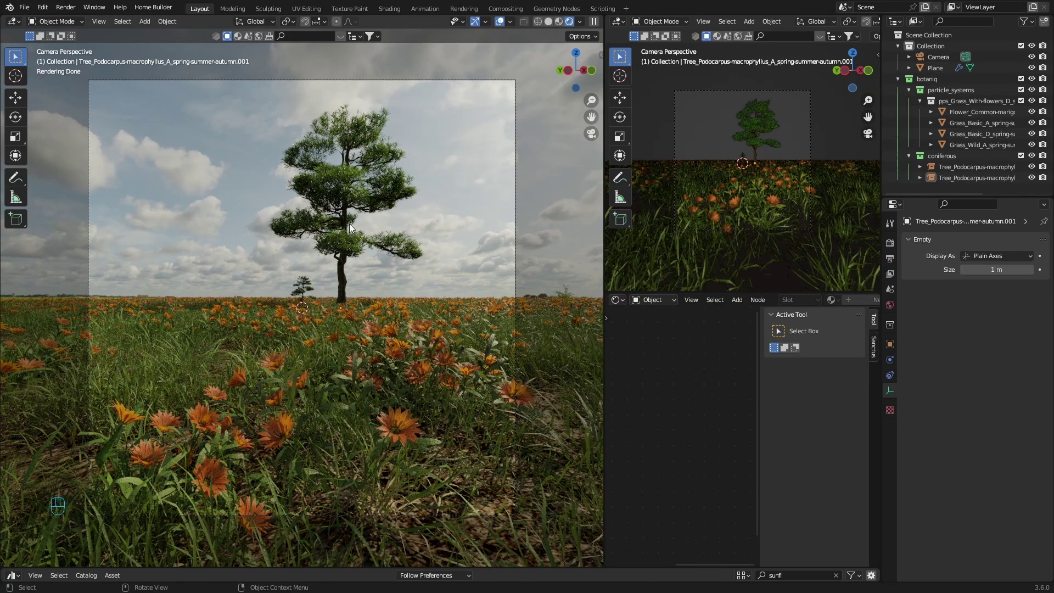
- Move the second tree to stand left of the first in the flower field
left_click(353, 226)
left_click(305, 288)
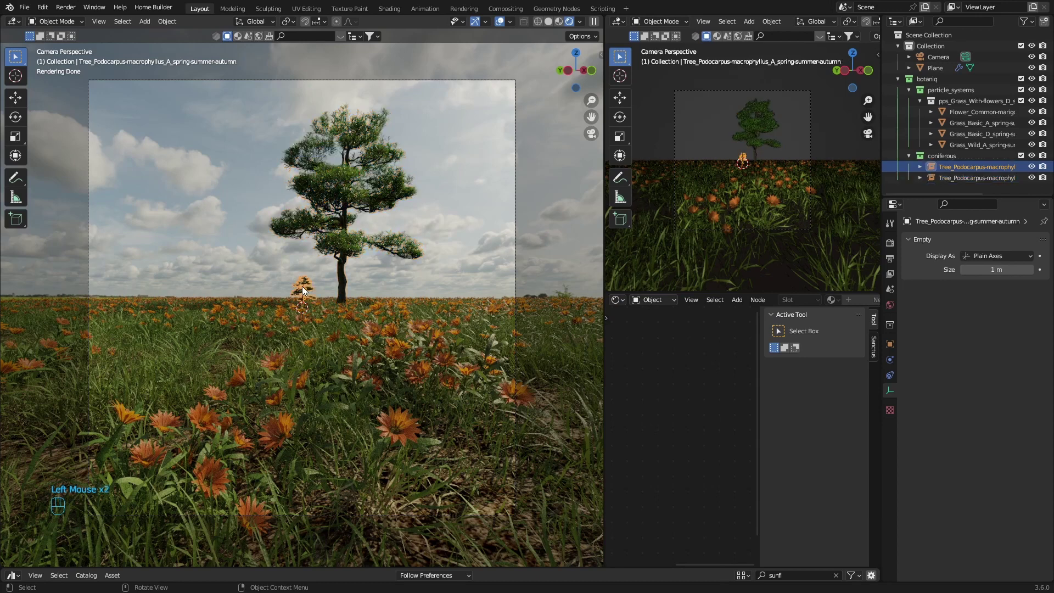
key("g")
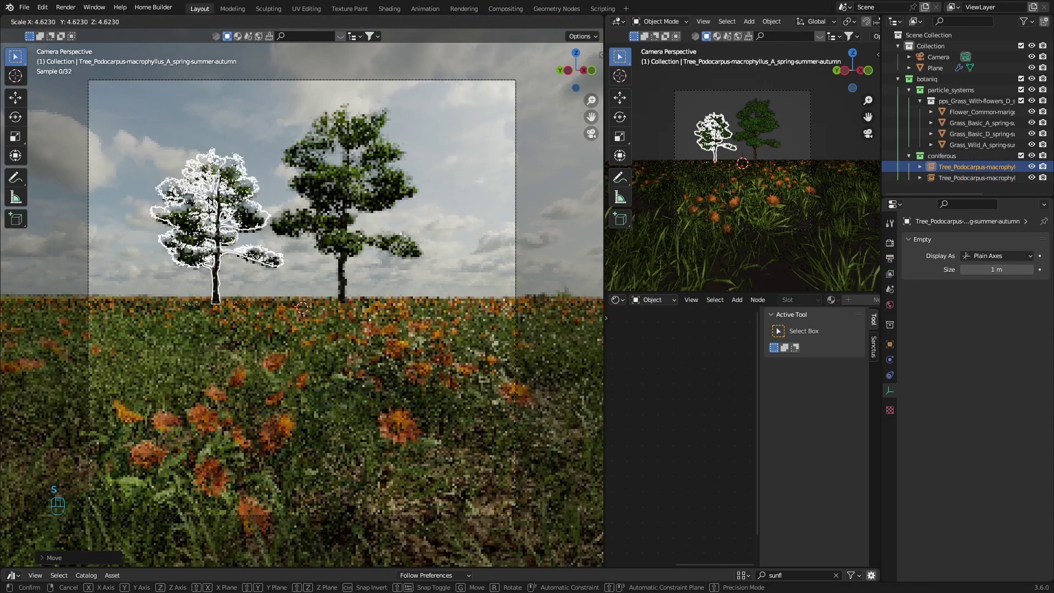
left_click_drag(547, 205, 305, 258)
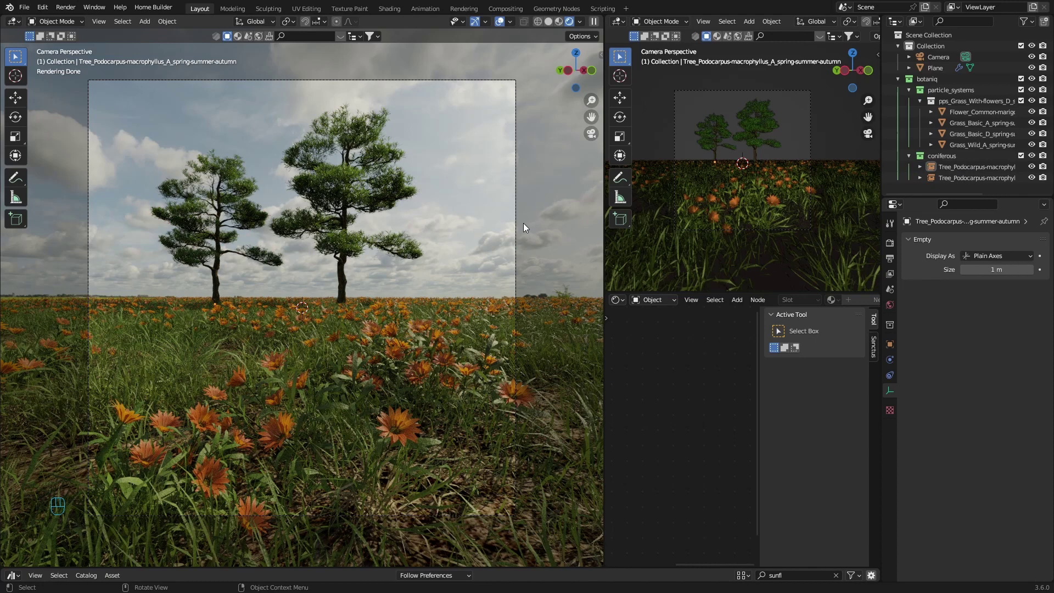
- Delete the second tree and move and scale the remaining tree back to the centre of the camera view
left_click(343, 272)
left_click(222, 277)
key("Delete")
left_click(346, 274)
key("g")
key("s")
left_click(555, 205)
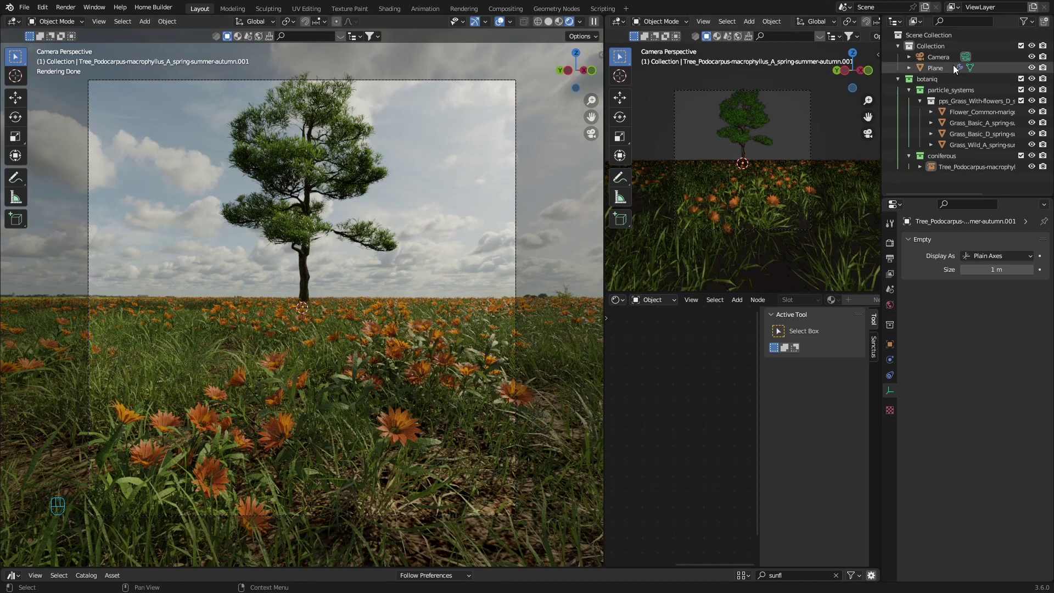
- Enable the camera's depth of field focused on the tree at f-stop 4.5
left_click(935, 60)
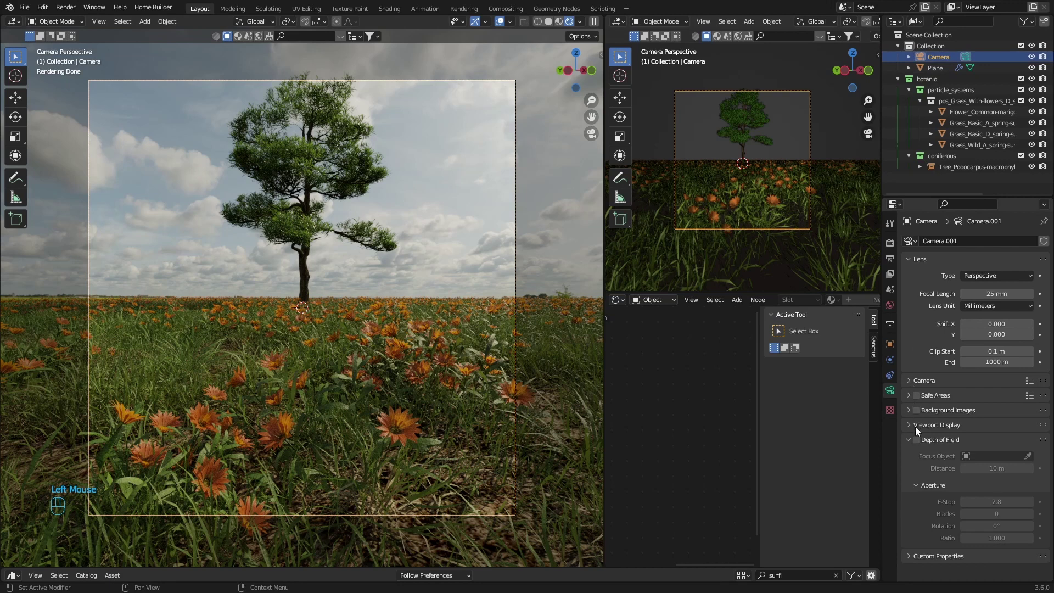
left_click(921, 442)
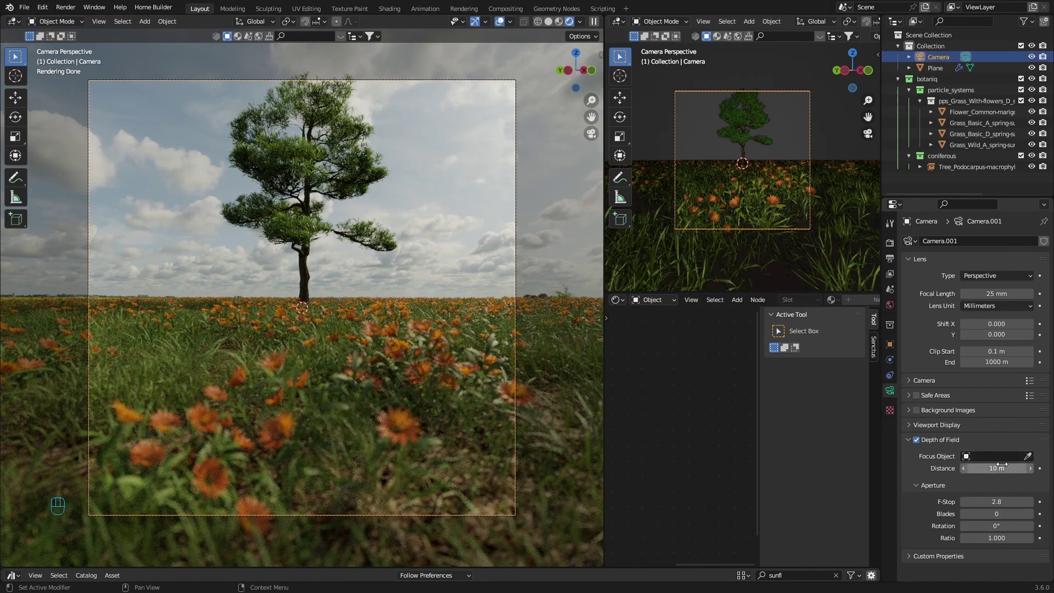
left_click(1031, 457)
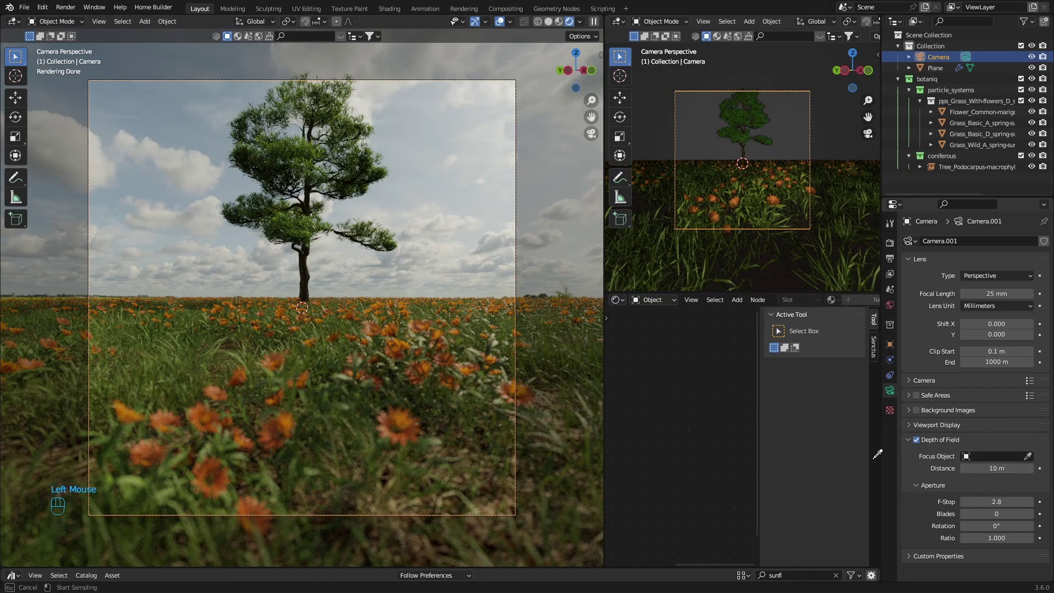
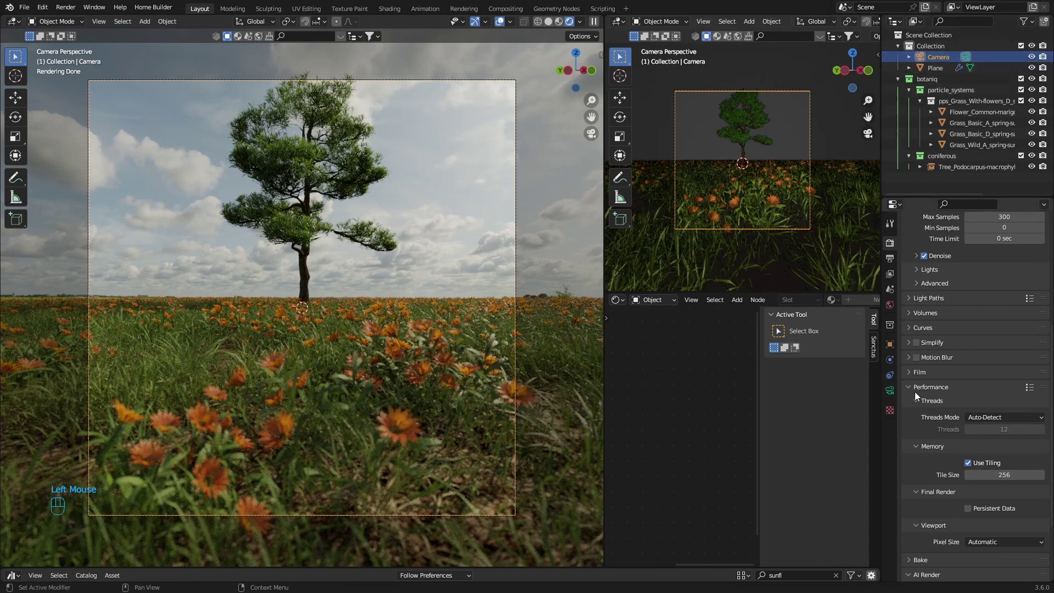
left_click_drag(888, 396, 724, 330)
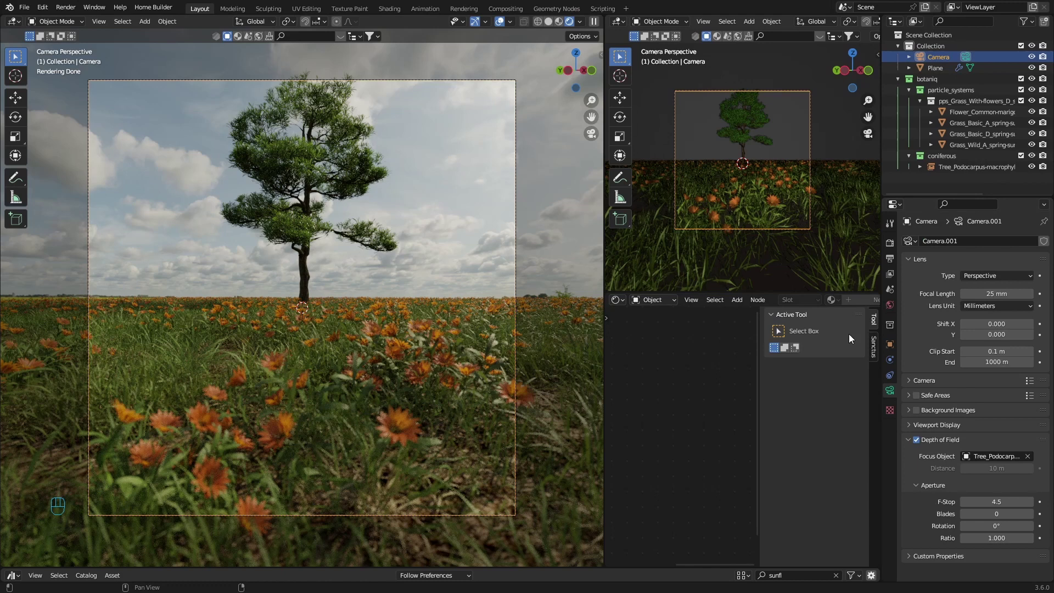
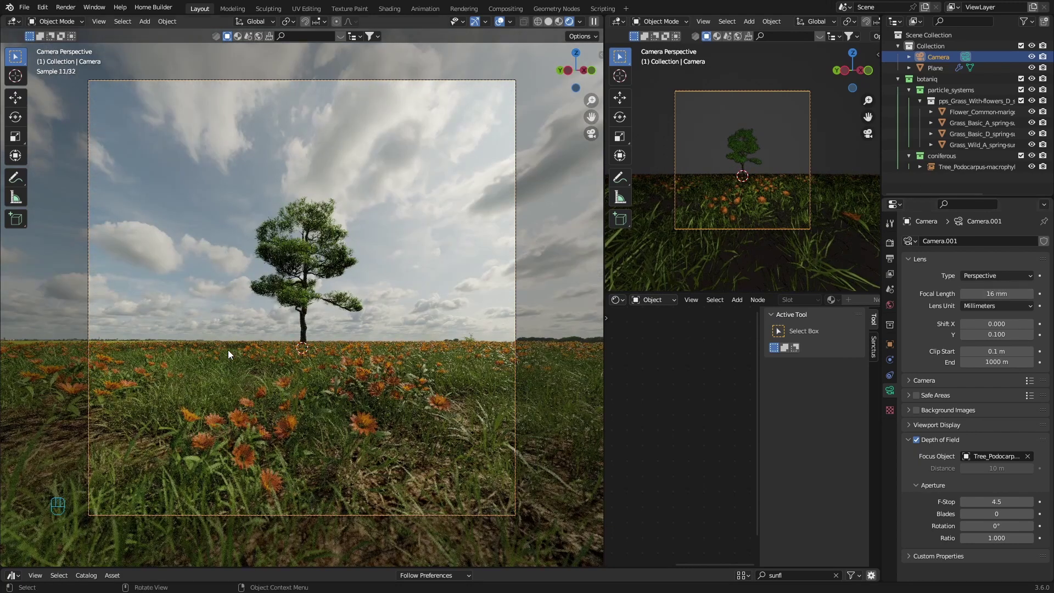
- Preview the camera as orthographic, then as a fisheye panoramic projection
left_click_drag(976, 278, 983, 304)
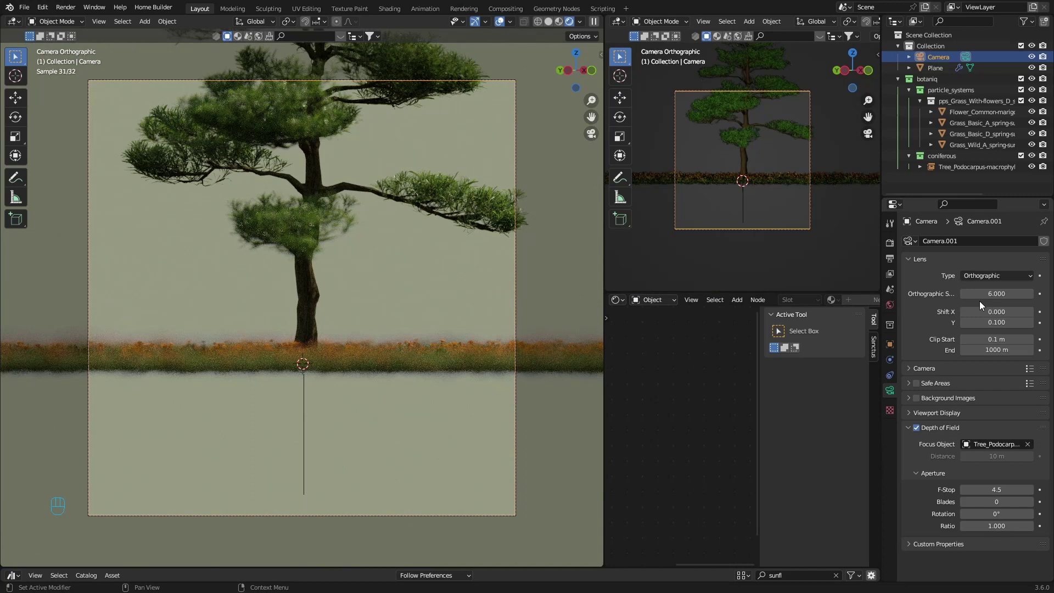
left_click_drag(991, 280, 985, 314)
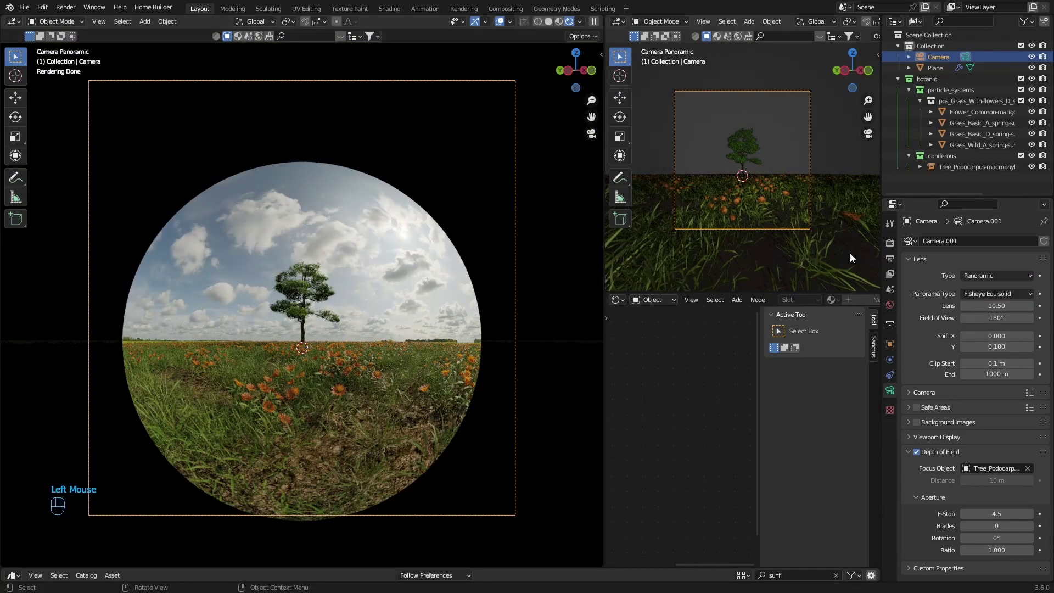
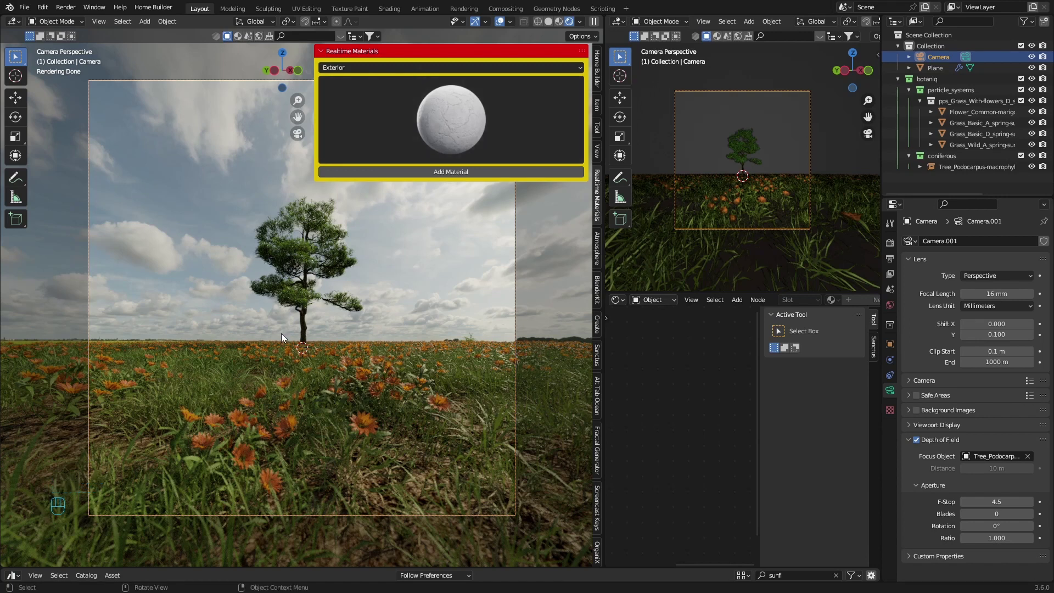
- Add a cube before the tree and apply the Wood UV Ash Wood material to it
key("shift+a")
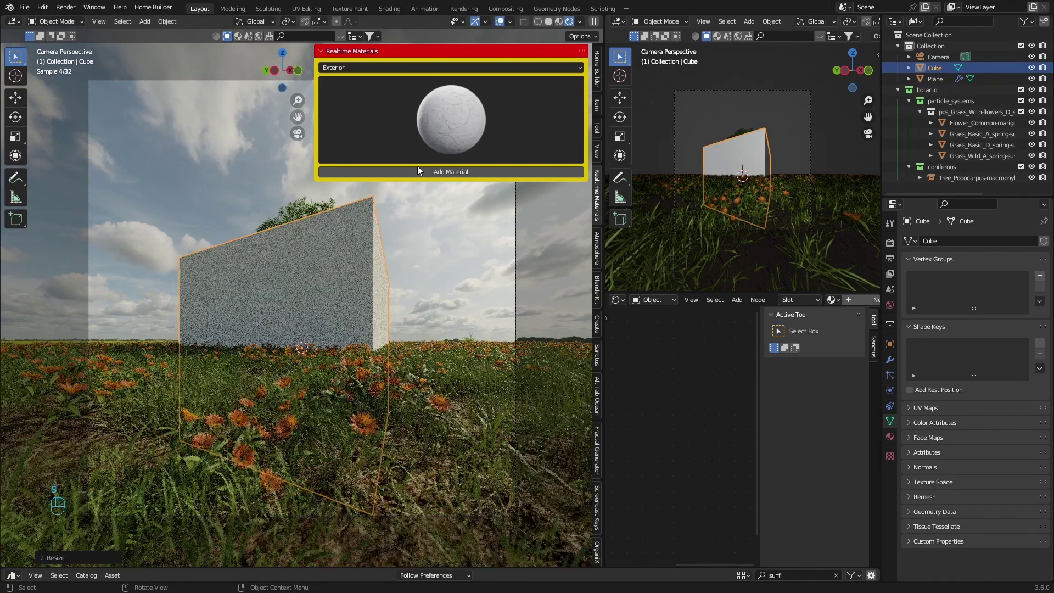
left_click_drag(591, 91, 438, 67)
left_click_drag(438, 74, 394, 248)
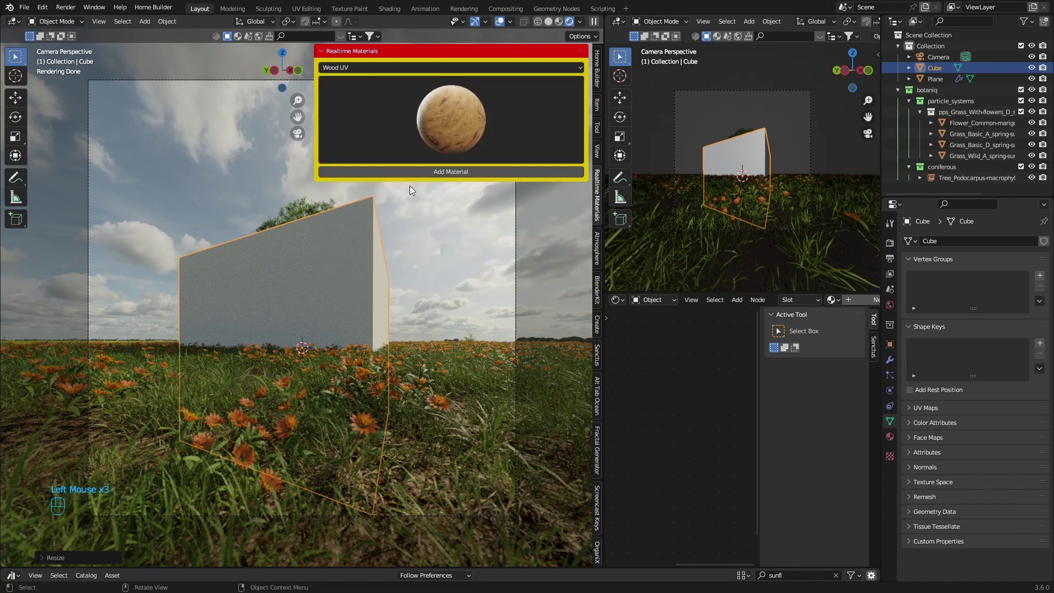
left_click_drag(441, 131, 374, 187)
left_click(406, 174)
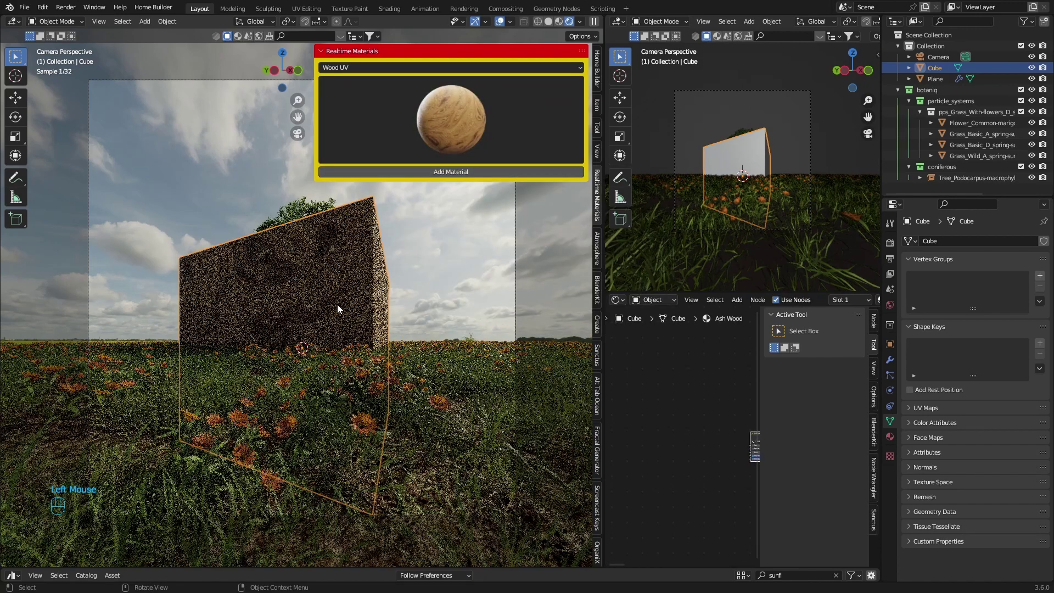
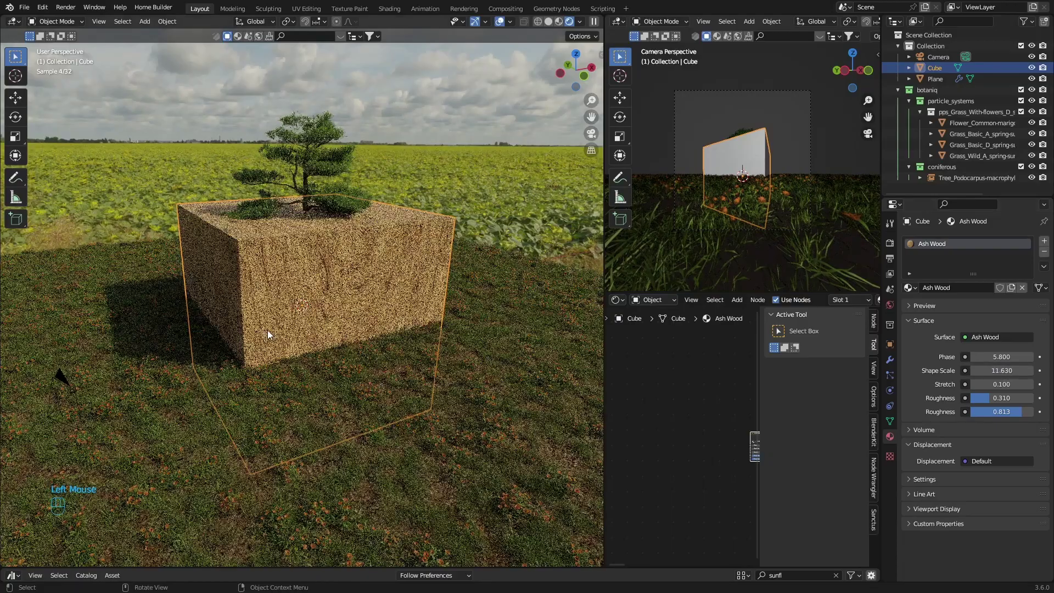
- Zoom around the wood cube and select the ground plane to check its soil material
scroll("up", 3)
scroll("down", 3)
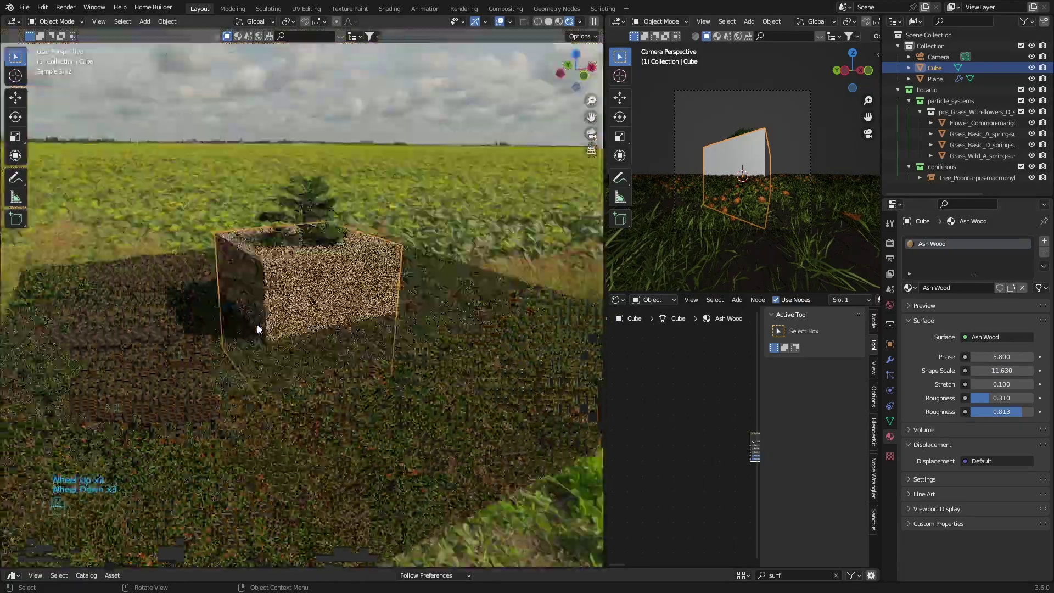
left_click(453, 334)
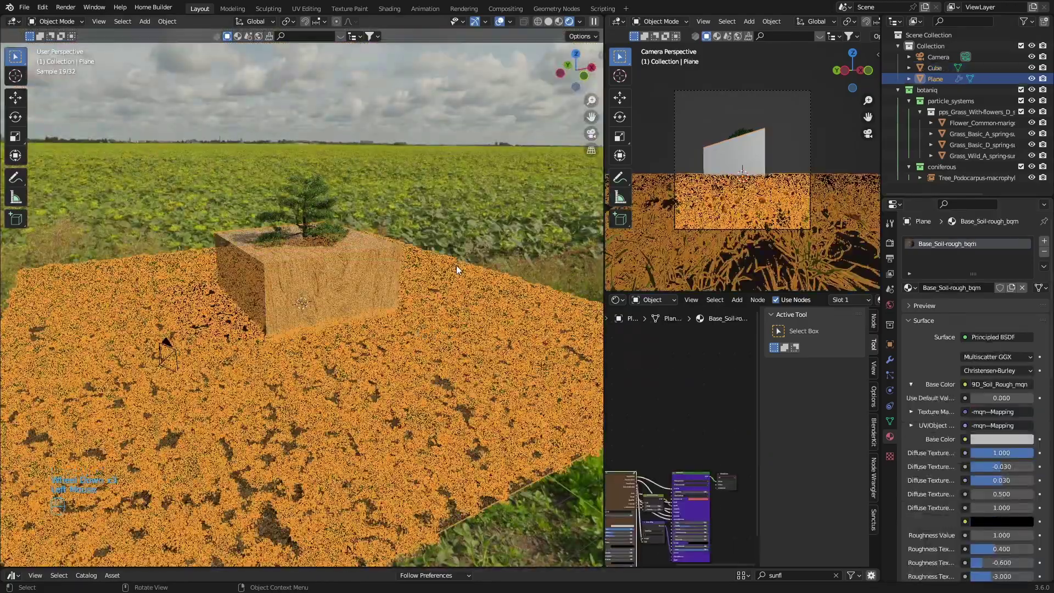